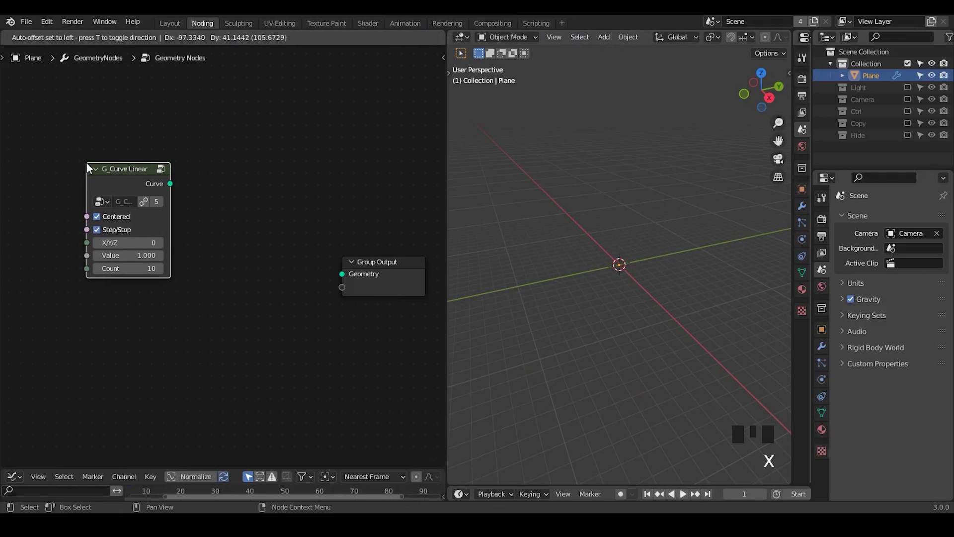
- Bevel the linear curve into a 0.85 m radius, 32-resolution tube, shaded smooth with a Set Material step
left_click(141, 183)
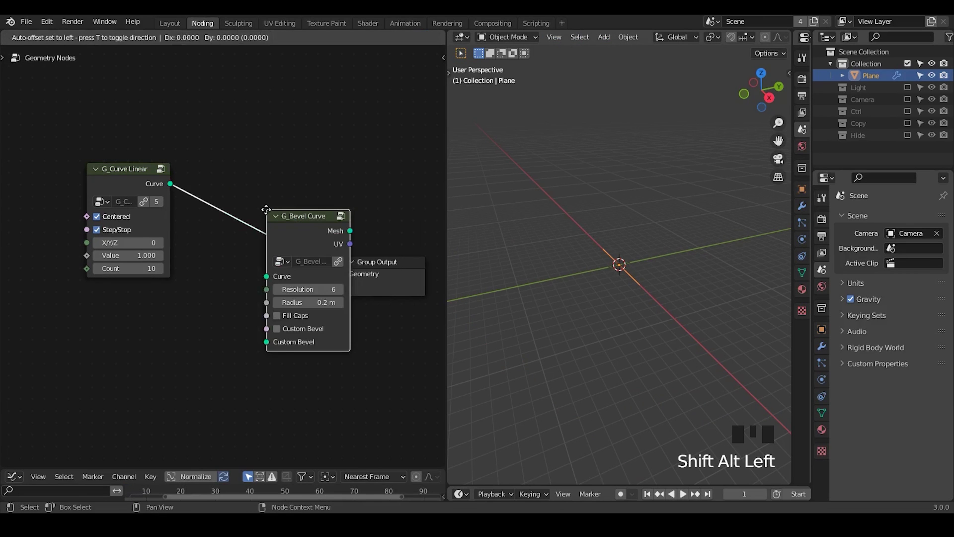
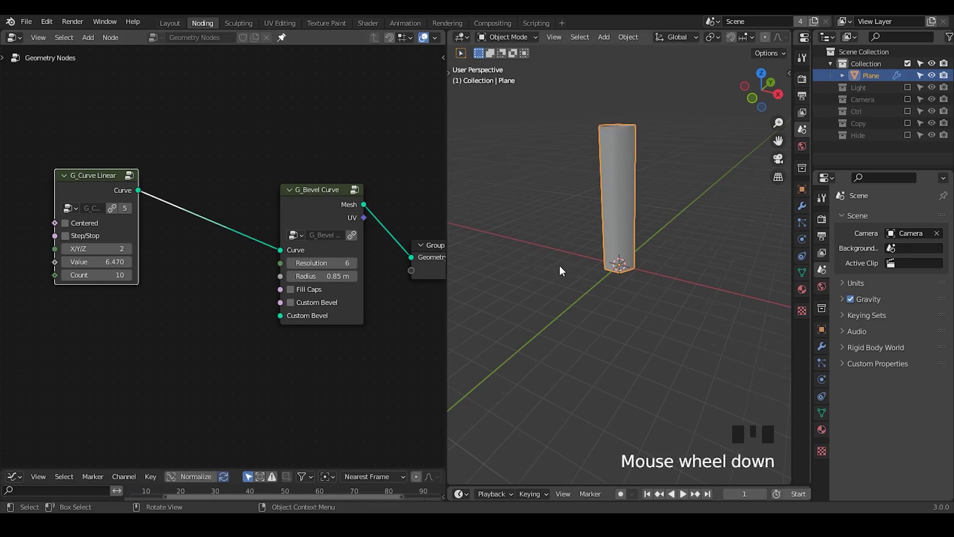
left_click_drag(604, 281, 249, 211)
left_click_drag(249, 212, 610, 205)
scroll("up", 3)
left_click_drag(613, 220, 292, 181)
key("ctrl+a")
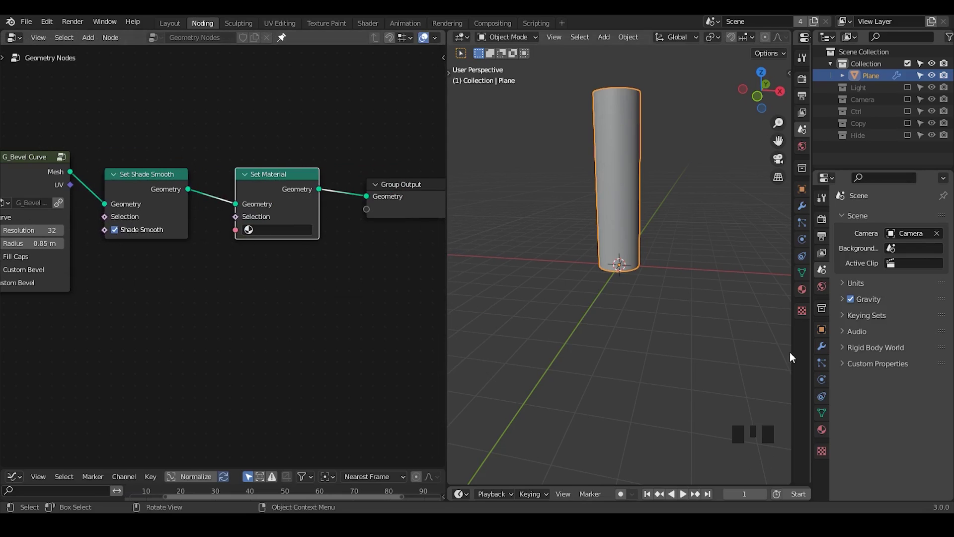
- Export the bevel UV through a Group Output socket and read it with a UV Attribute node in the shader
left_click_drag(869, 273, 364, 114)
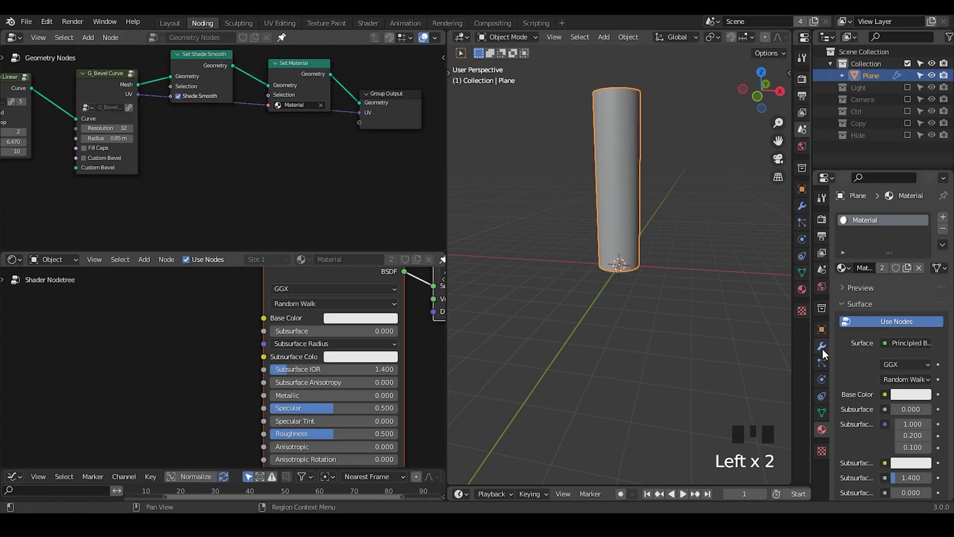
left_click_drag(885, 280, 118, 330)
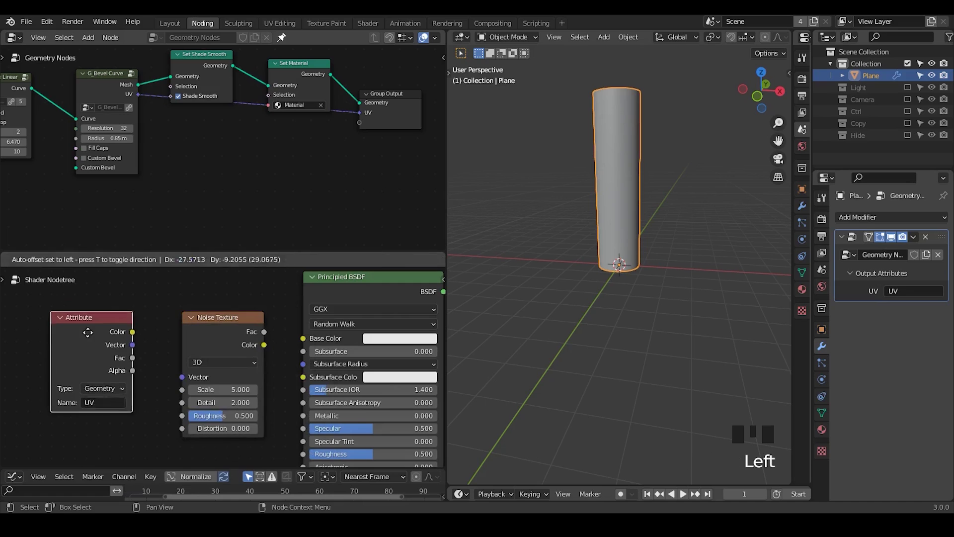
- Drive a Noise Texture from the UV attribute into Base Color and preview it on the tube
left_click(237, 330)
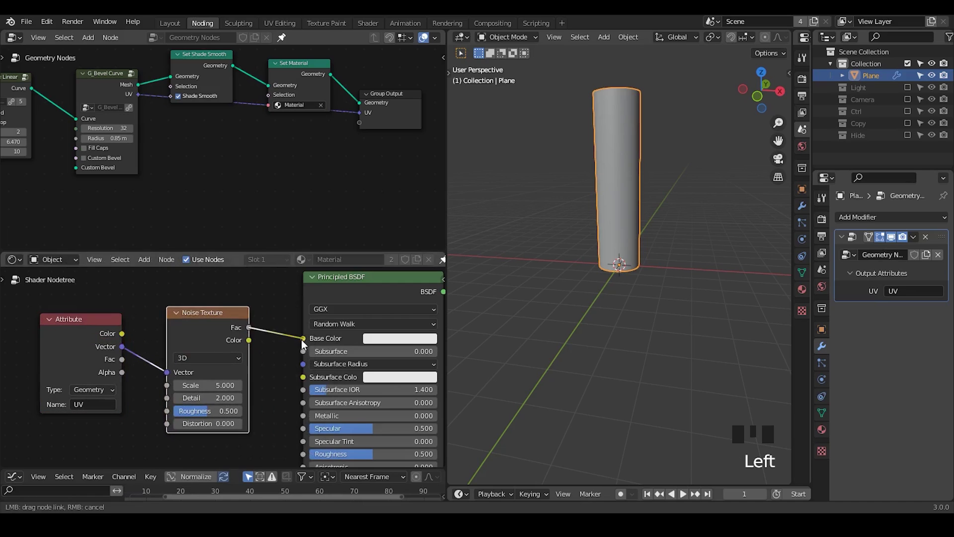
left_click_drag(309, 341, 341, 281)
key("z")
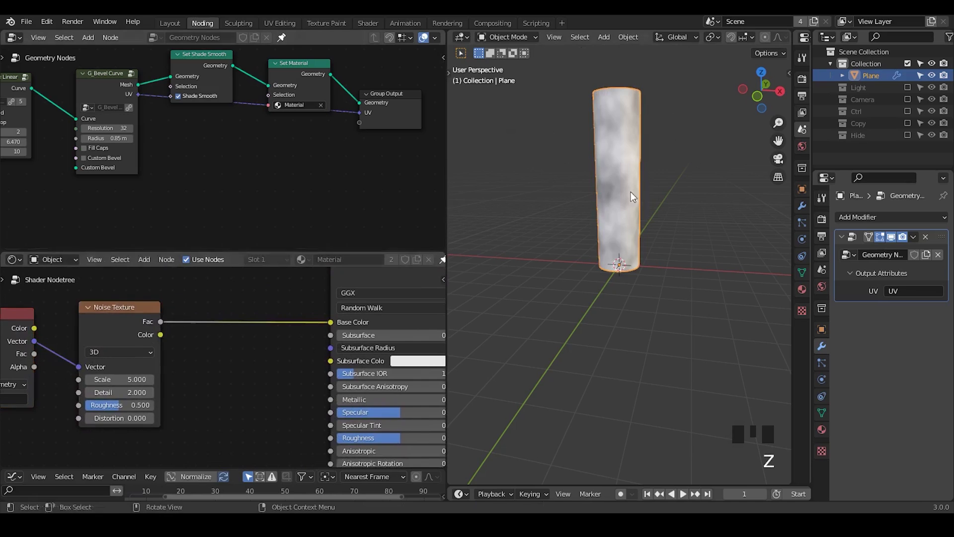
left_click_drag(625, 192, 185, 294)
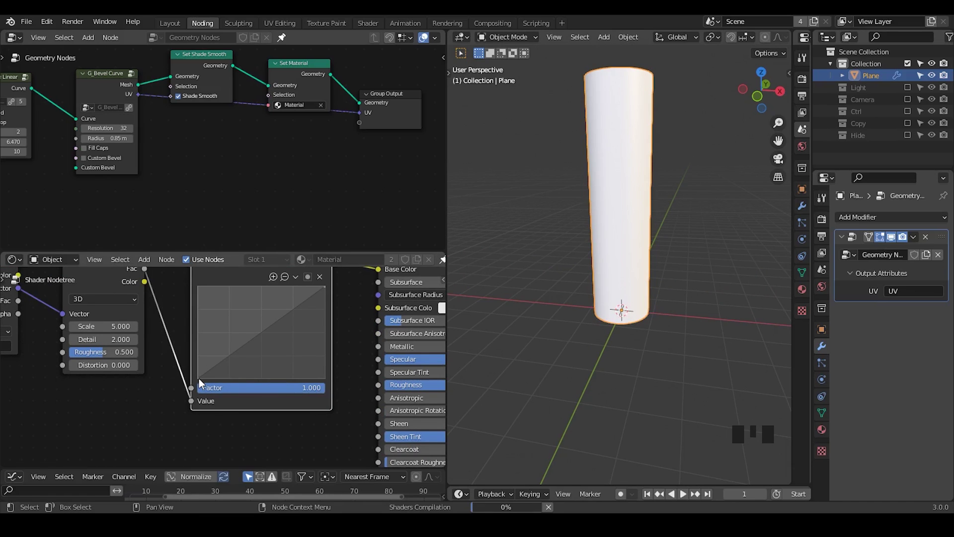
- Insert a Float Curve and steepen it to sharpen the noise into high-contrast black and white
left_click_drag(203, 384, 262, 380)
left_click_drag(262, 380, 649, 230)
left_click_drag(649, 230, 288, 299)
left_click_drag(288, 299, 218, 315)
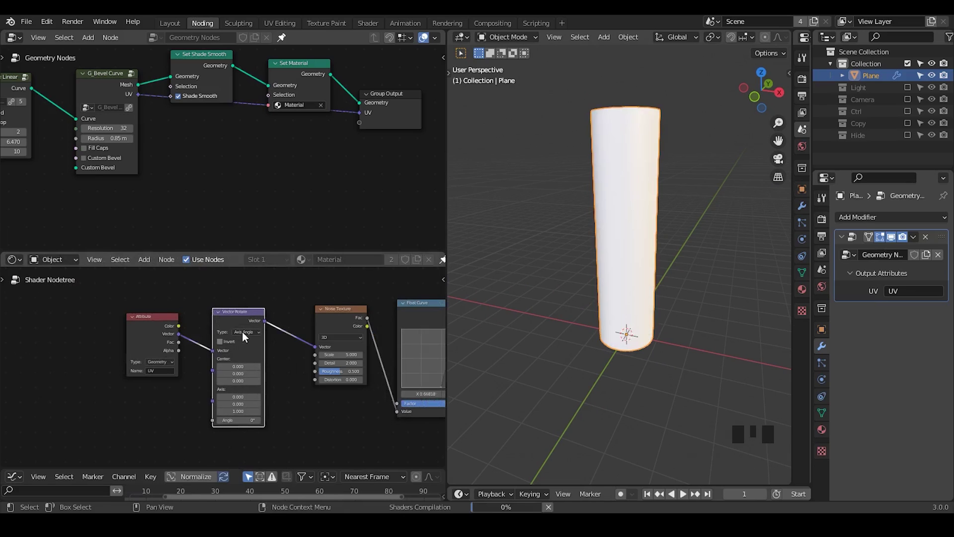
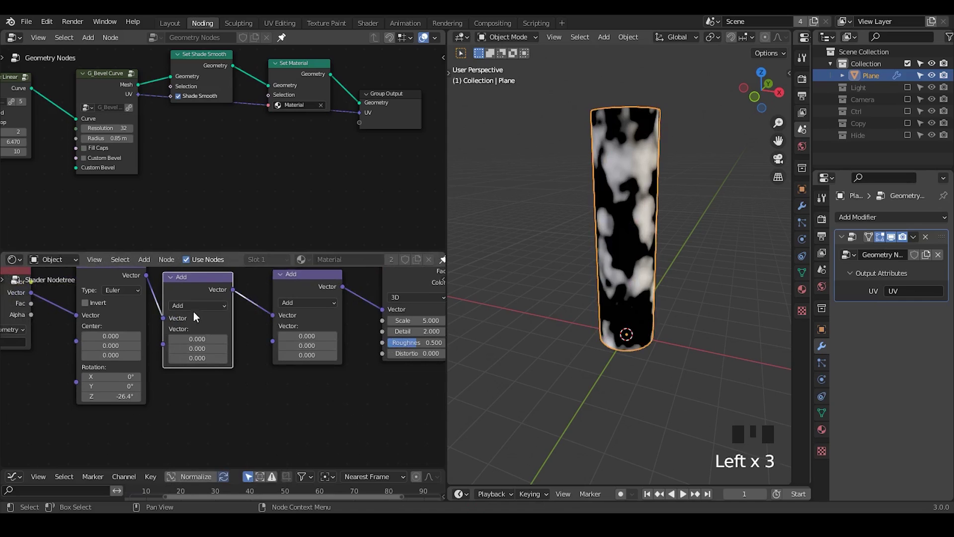
- Rotate the UVs -26.4° on Z, multiply Y by 4.58 and offset X -2.28 for diagonal stripes
left_click_drag(176, 381, 239, 401)
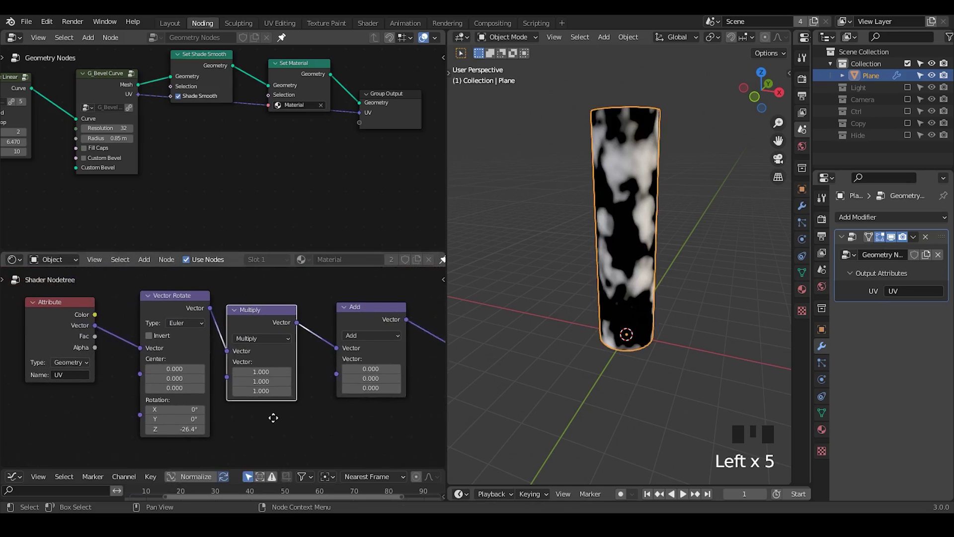
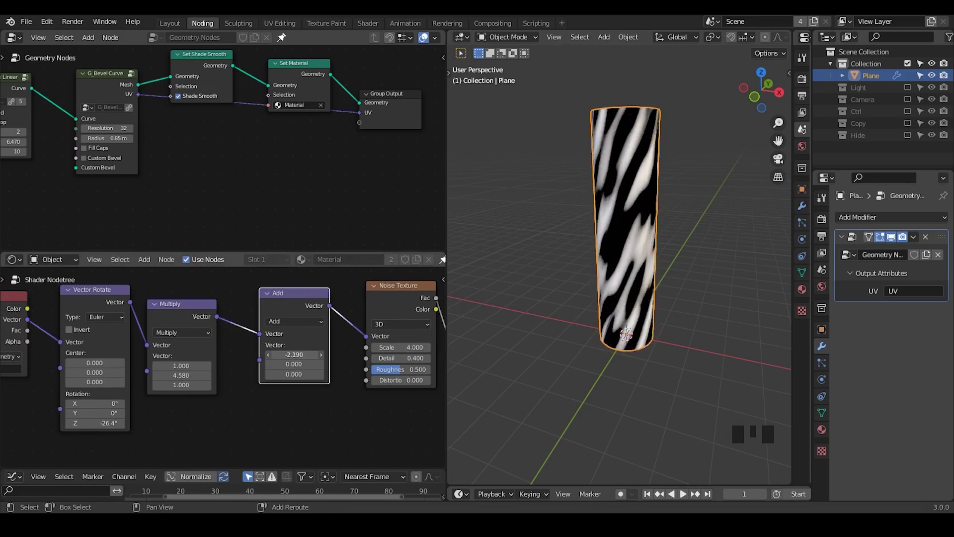
key("ctrl+shift+alt+q")
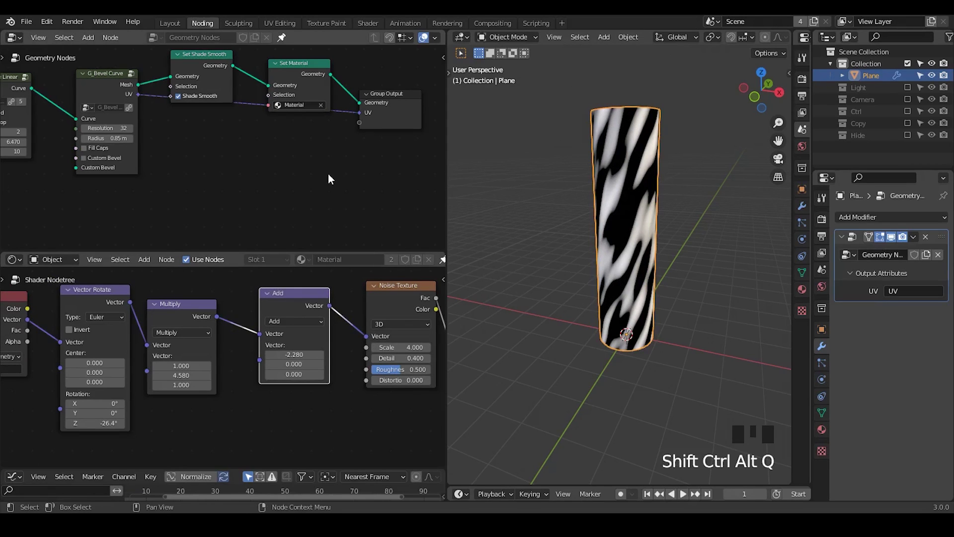
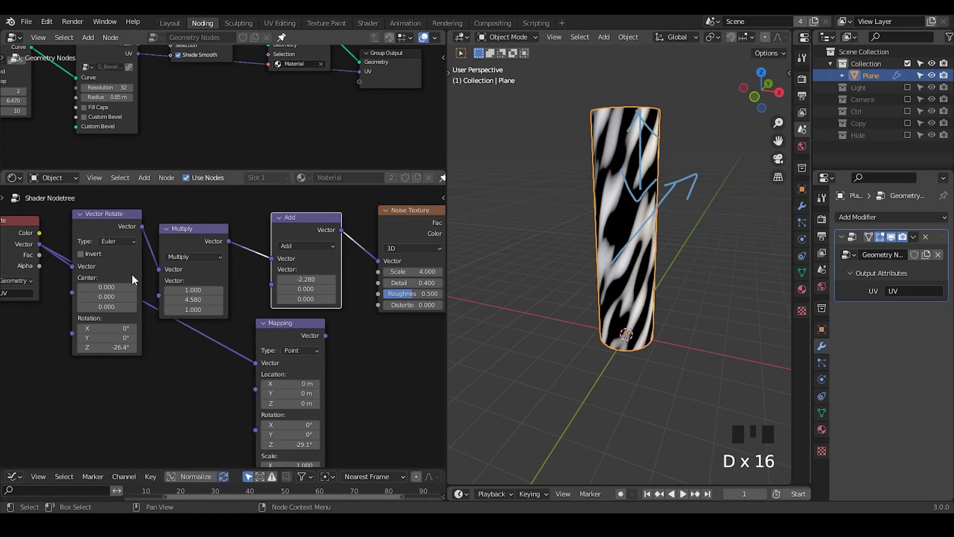
left_click(299, 332)
key("x")
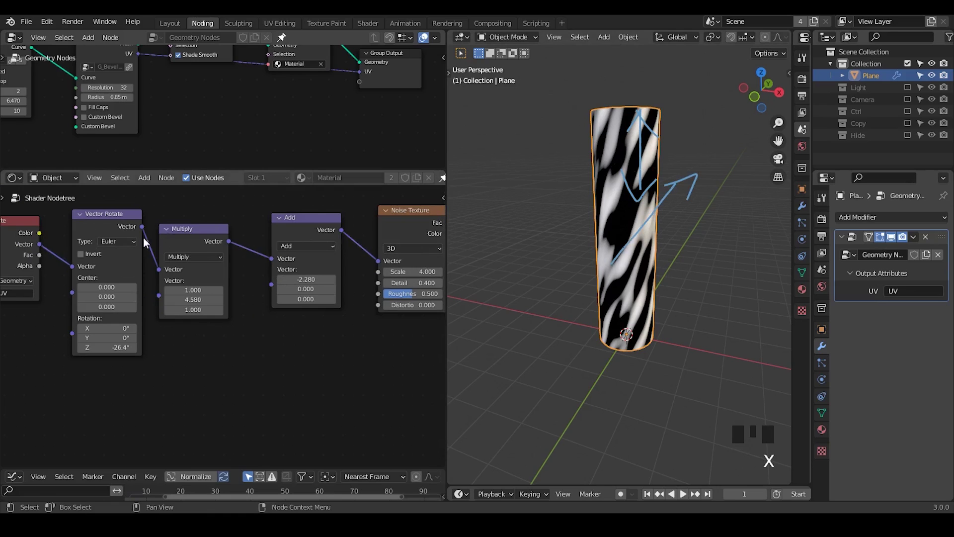
left_click(190, 239)
left_click_drag(305, 208, 165, 284)
left_click_drag(165, 284, 109, 236)
left_click(109, 236)
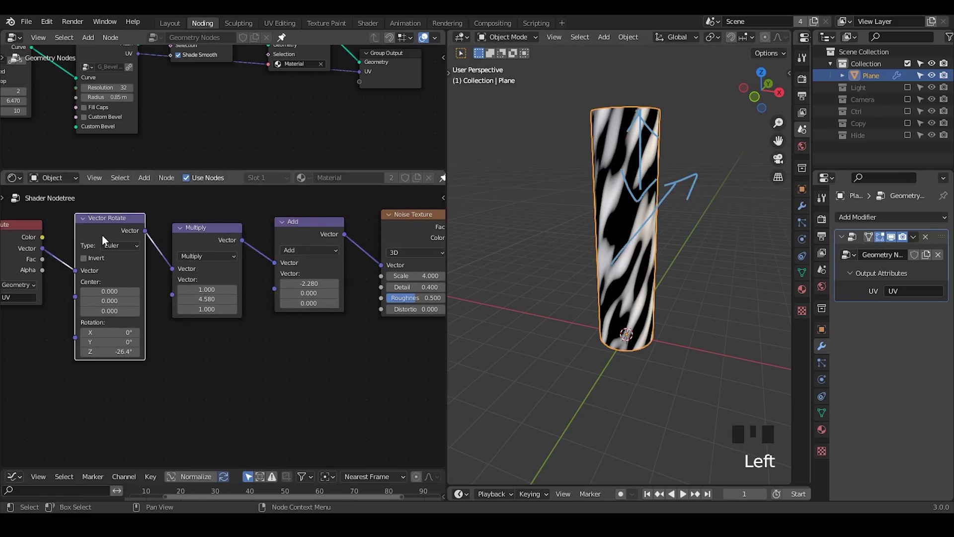
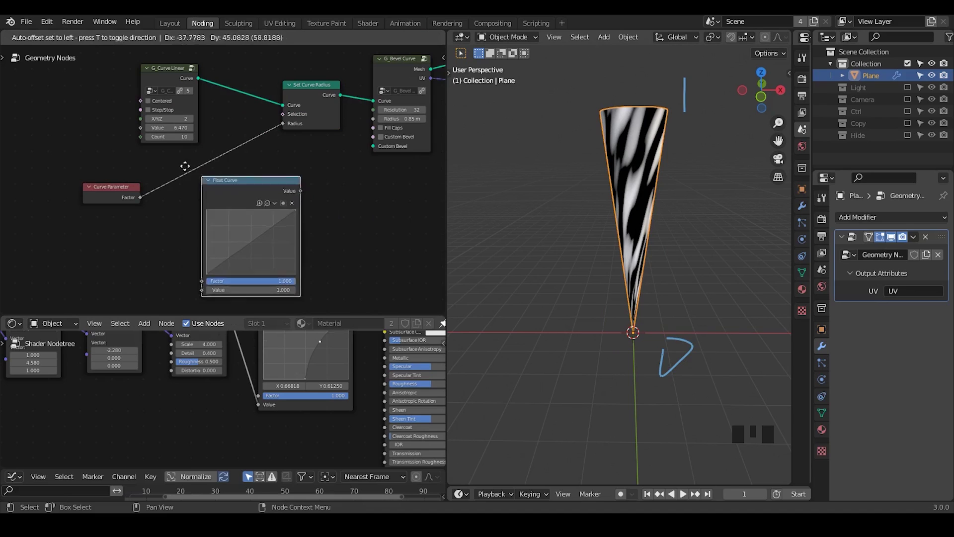
- Feed Curve Parameter through a U-shaped Float Curve and 0.45-2.65 Map Range into Set Curve Radius
left_click_drag(266, 213, 194, 220)
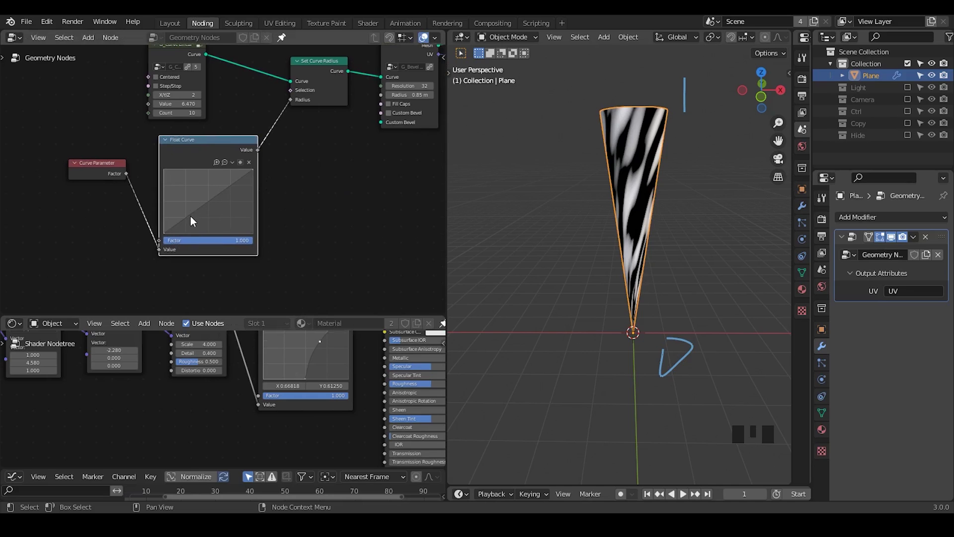
left_click_drag(167, 237, 631, 276)
scroll("up", 3)
left_click_drag(631, 271, 324, 172)
key("ctrl+a")
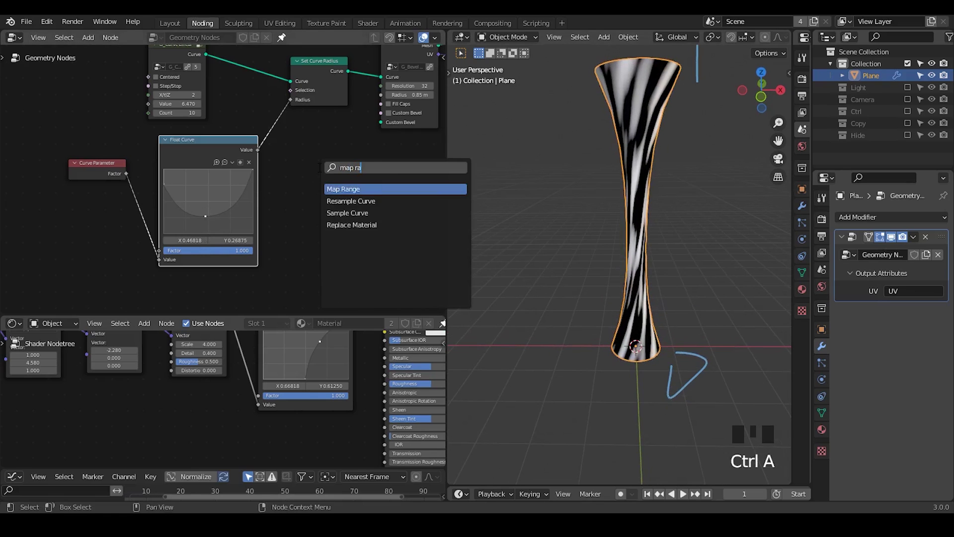
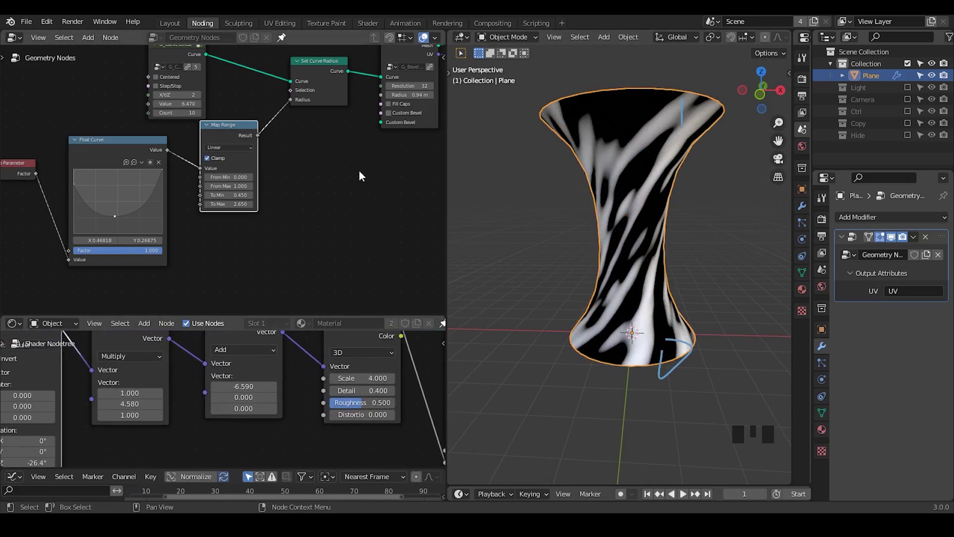
key("ctrl+shift+alt+q")
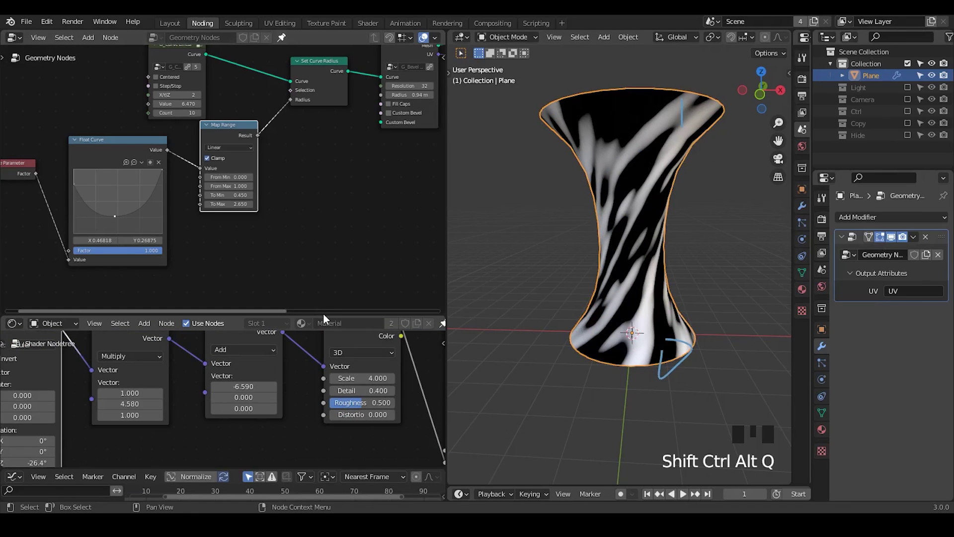
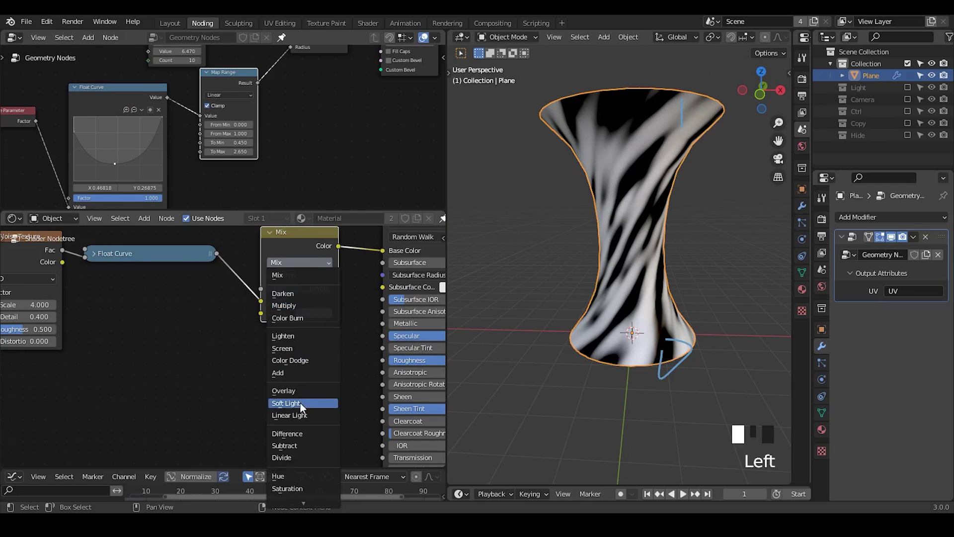
- Blend red over the curved noise with a MixRGB node set to Overlay
left_click(313, 310)
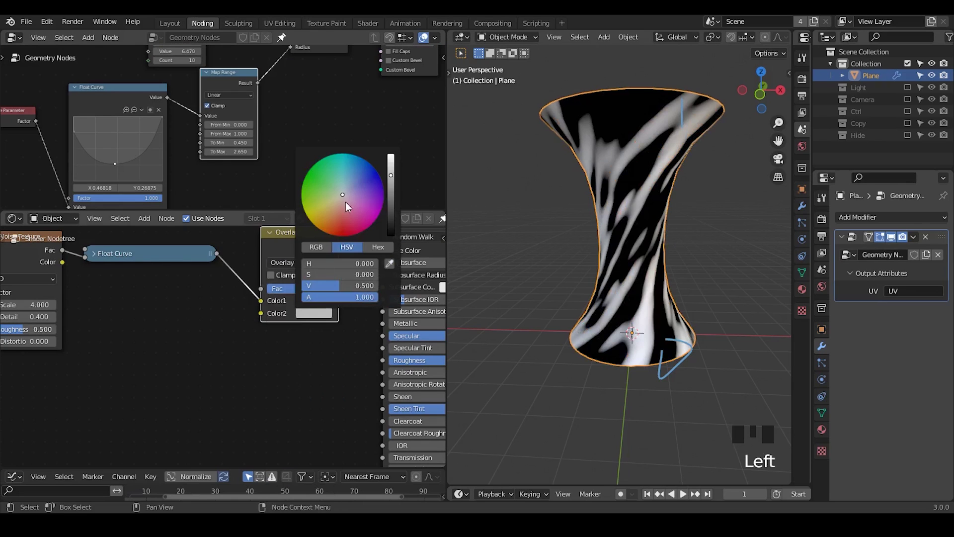
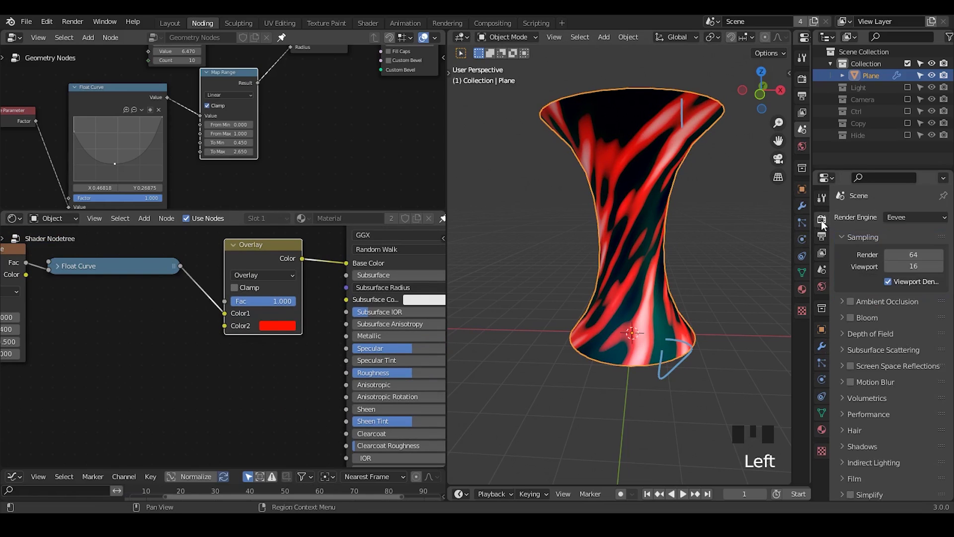
- Enable Bloom and route the overlay colour into Emission at strength 15
left_click(857, 323)
left_click_drag(330, 293, 319, 257)
left_click(319, 258)
left_click(377, 255)
left_click(383, 257)
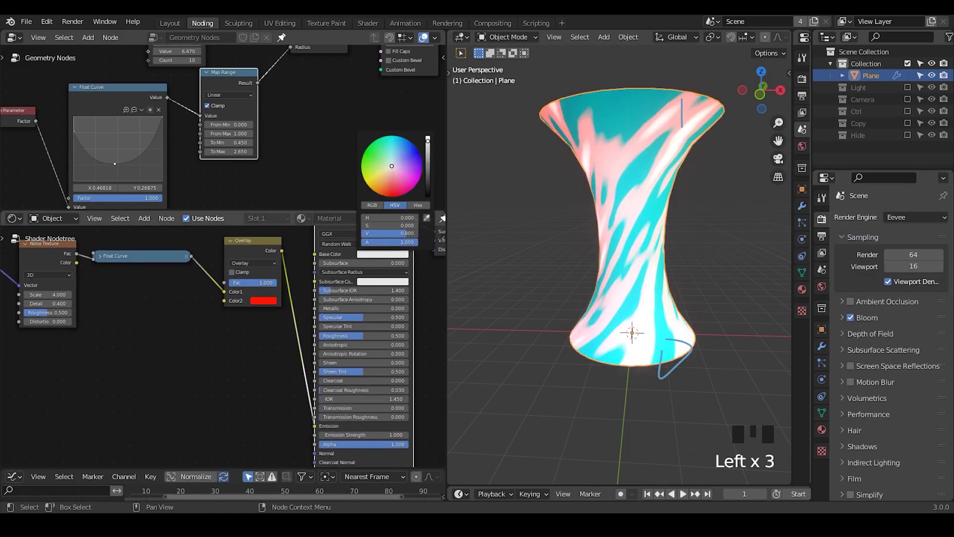
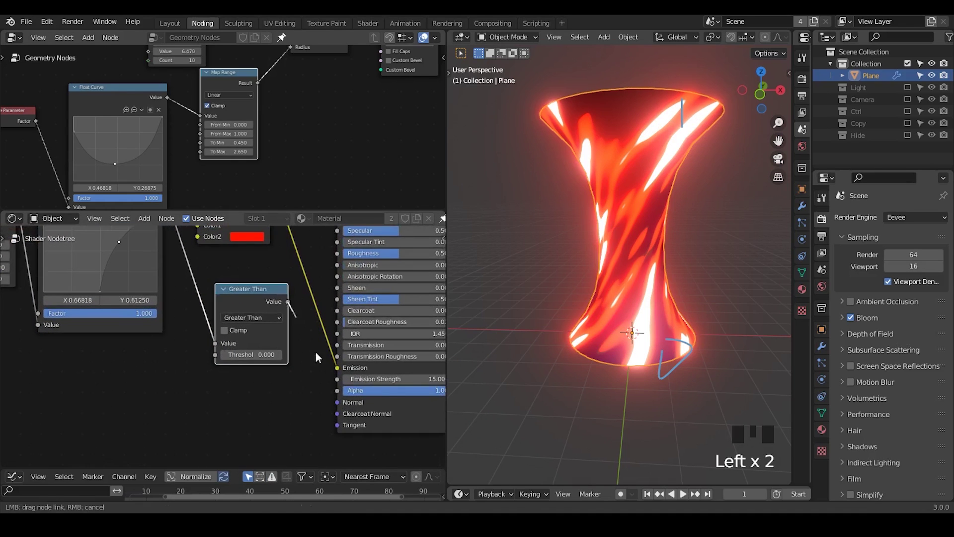
- Add a Math Greater Than node and feed its result into the shader's alpha
left_click(286, 298)
left_click_drag(285, 280, 265, 304)
- Set the Greater Than threshold to 0 in the material's alpha chain via the Settings panel
key("n")
left_click(442, 362)
left_click_drag(387, 274, 400, 301)
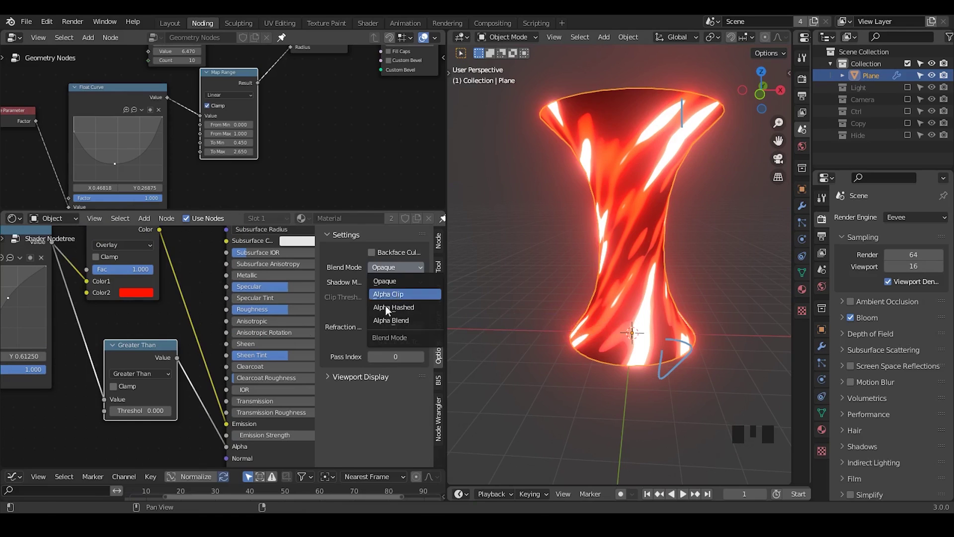
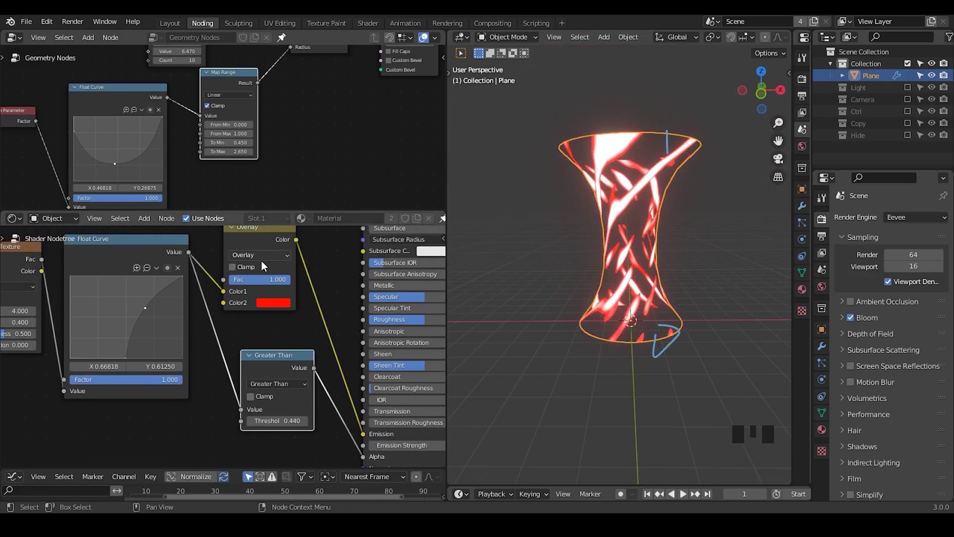
- Step through the viewport and inspect the solidified hourglass shell of red streaks
key("ctrl+shift+alt+w")
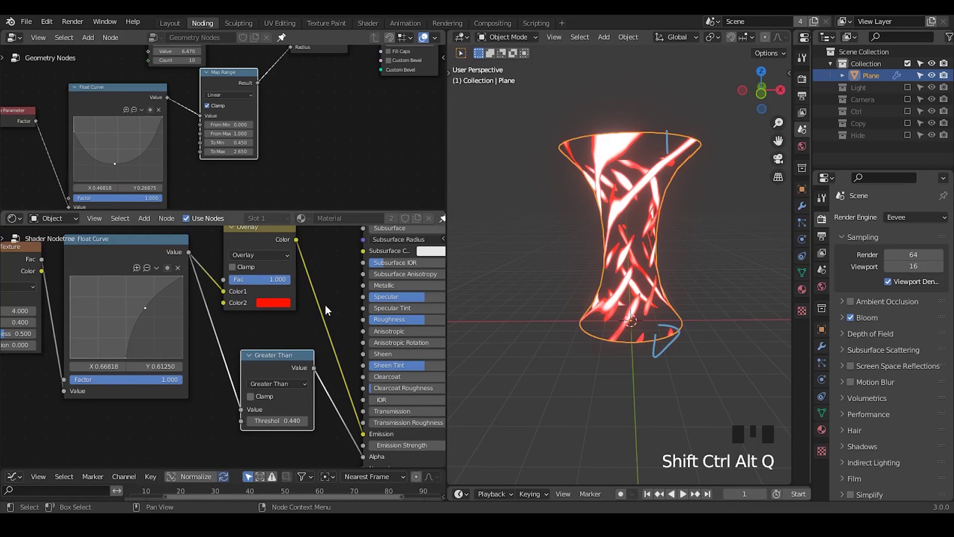
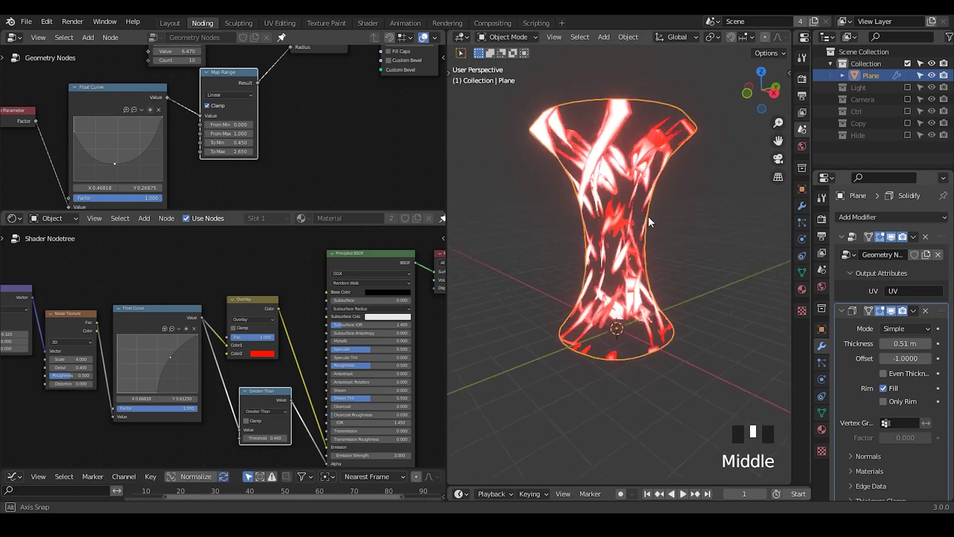
key("d")
key("d")
left_click_drag(587, 220, 591, 216)
key("d")
key("d")
key("d")
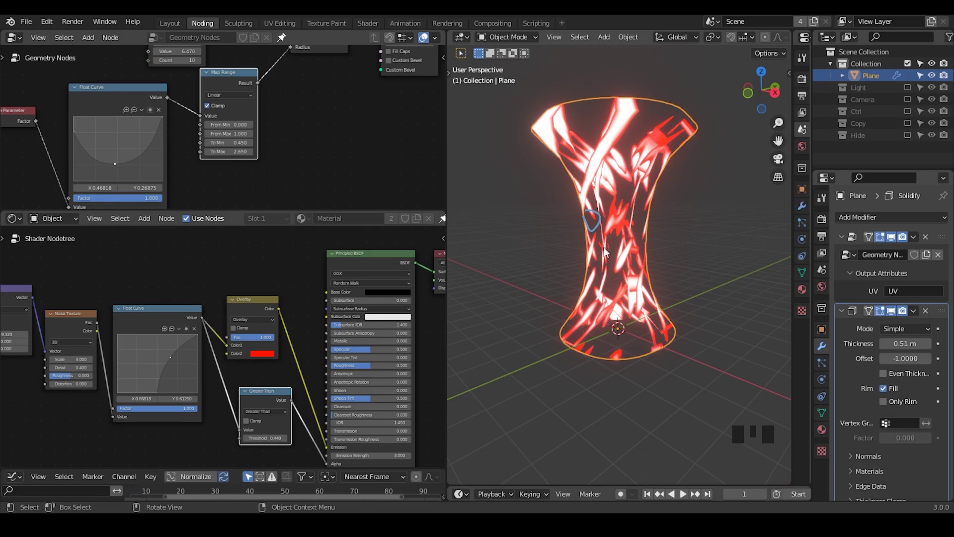
left_click_drag(613, 288, 598, 190)
key("d")
right_click(597, 183)
key("d")
- Look up at the tube from below and delete its Solidify modifier, leaving only Geometry Nodes
left_click_drag(612, 263, 932, 313)
left_click_drag(931, 312, 96, 346)
left_click_drag(96, 346, 84, 312)
left_click(85, 312)
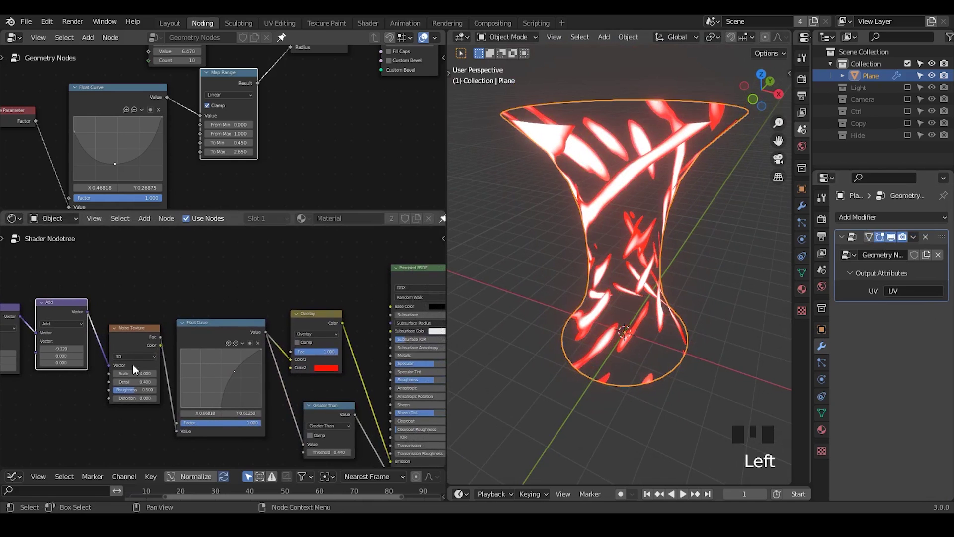
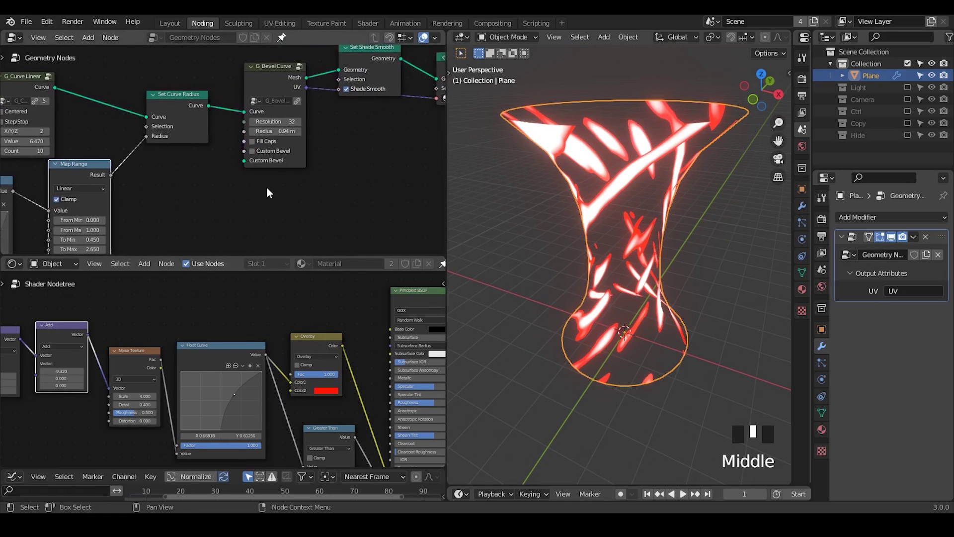
- Set Noise Detail 9.1 and Roughness 0.542, then place a Delete Geometry node beside Set Material
left_click_drag(248, 177, 178, 348)
scroll("up", 3)
left_click_drag(282, 306, 409, 303)
left_click_drag(409, 303, 170, 318)
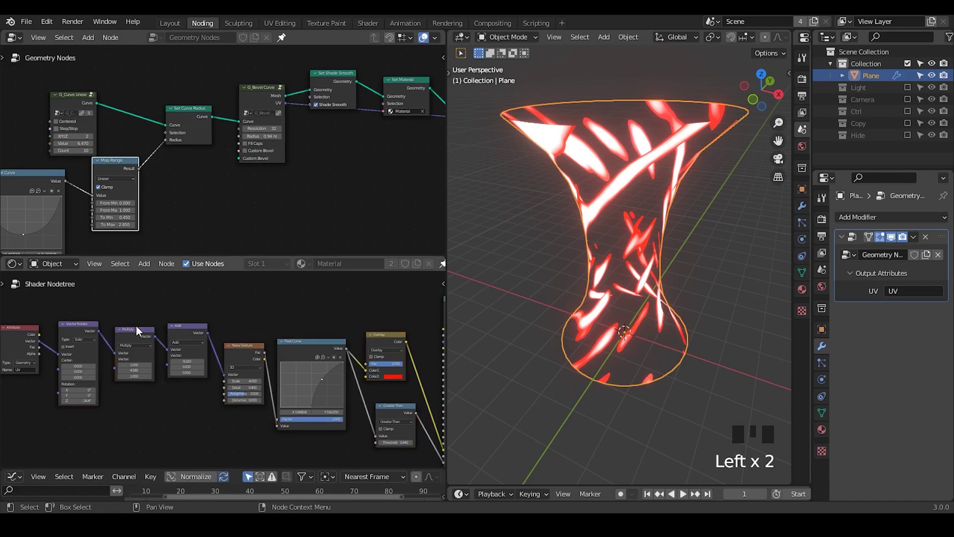
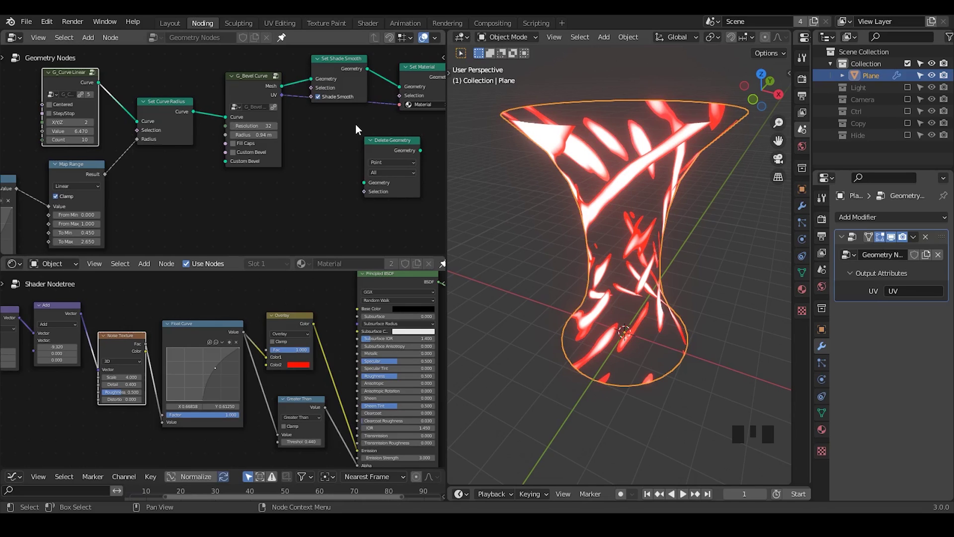
left_click(398, 154)
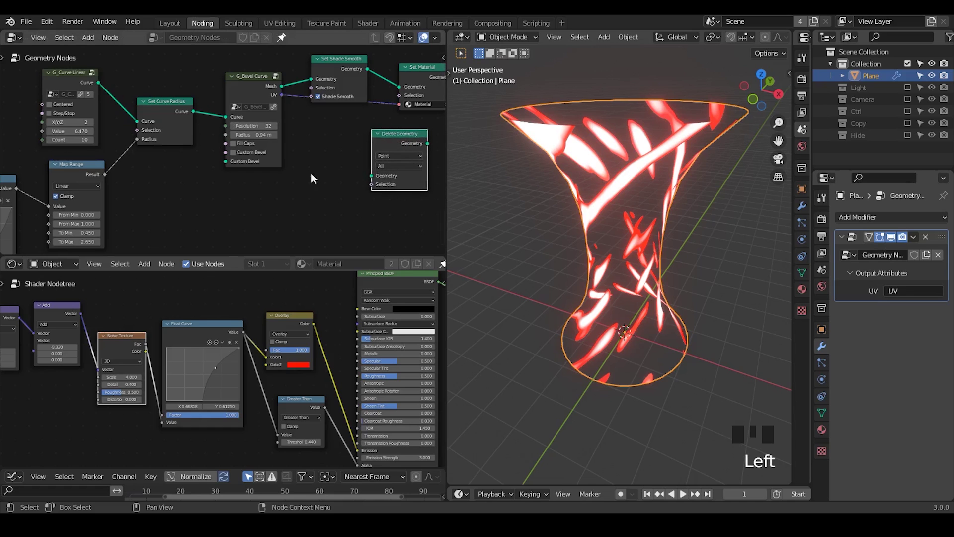
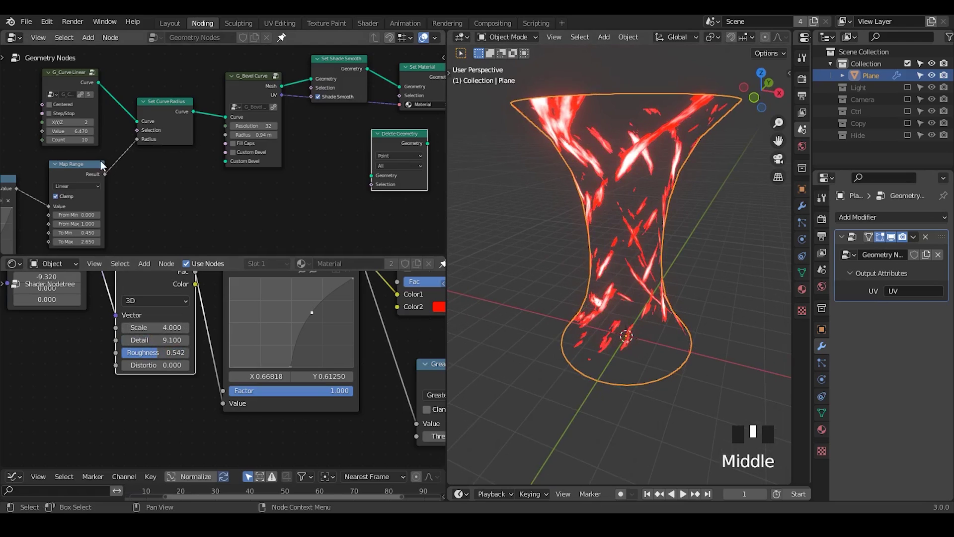
key("z")
left_click_drag(645, 230, 618, 202)
key("z")
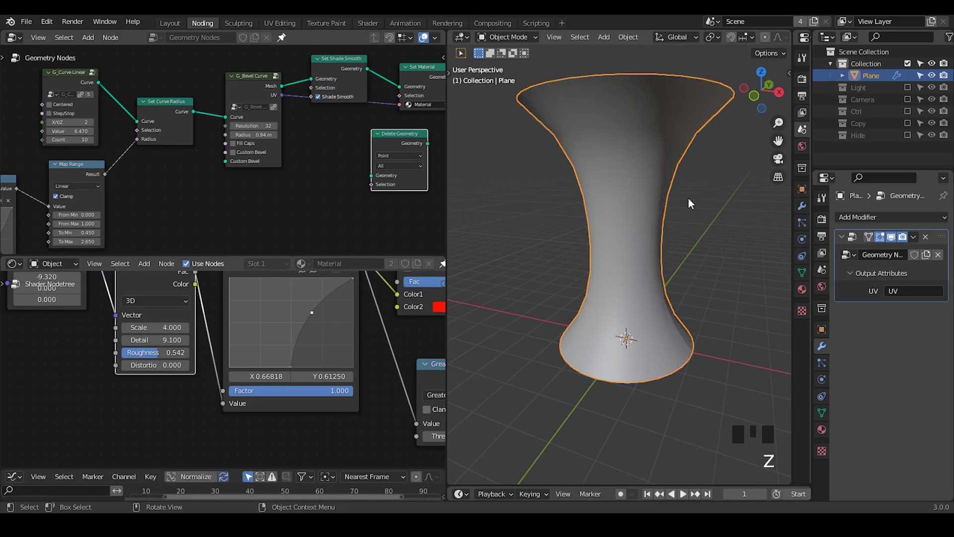
key("z")
left_click_drag(668, 219, 397, 148)
left_click_drag(397, 149, 339, 181)
key("ctrl+shift+alt+q")
left_click_drag(4, 150, 653, 182)
key("ctrl+a")
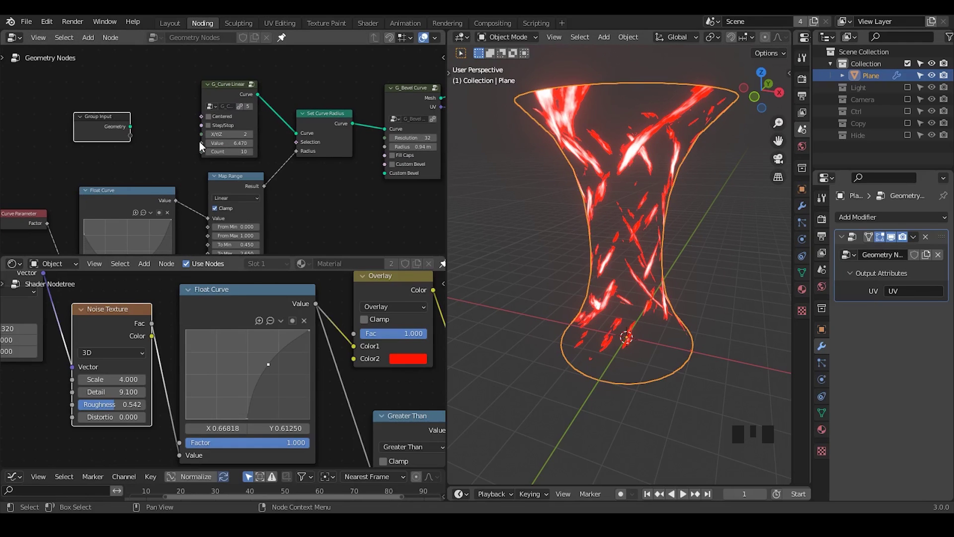
- Wire the curve Value and bevel Radius into the Group Input so the modifier exposes Value 6.47 and Radius 0.94 m
left_click_drag(203, 147, 99, 123)
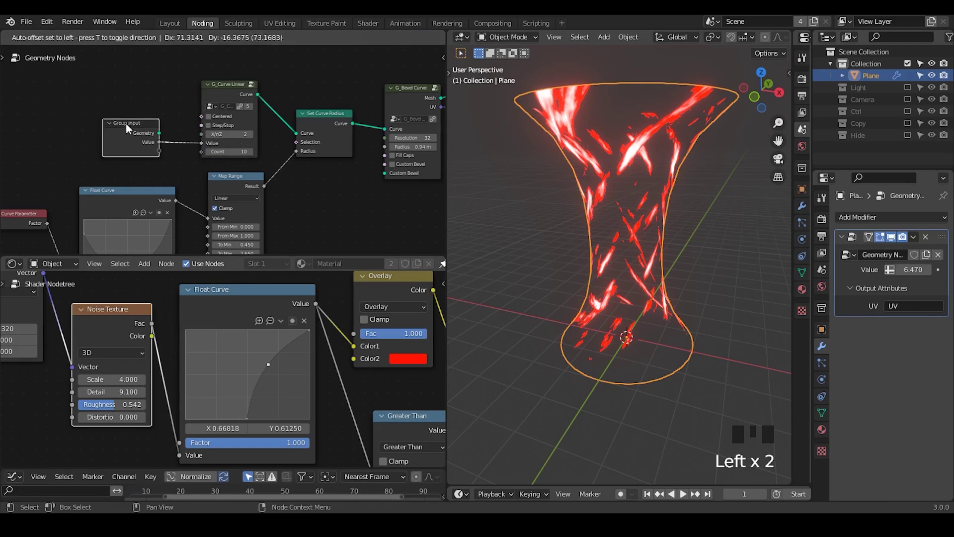
left_click_drag(332, 187, 370, 142)
left_click(371, 142)
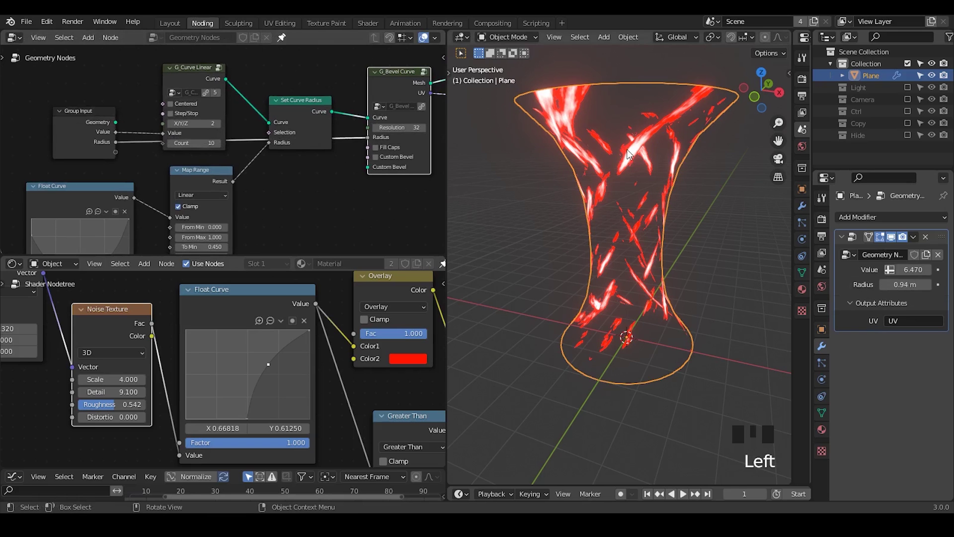
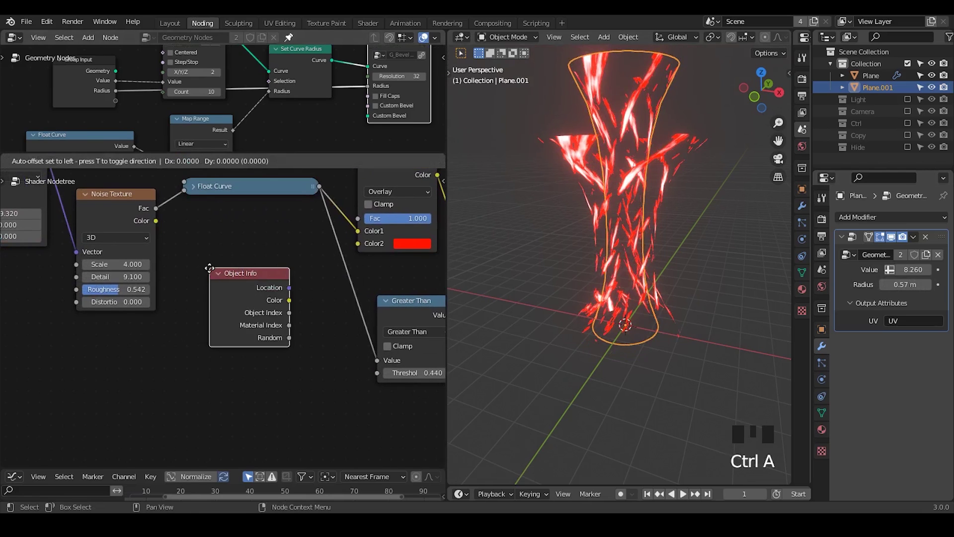
- Add an Object Info node and a Color Ramp, driving the ramp's Fac from the object's Random value
left_click_drag(183, 337, 153, 358)
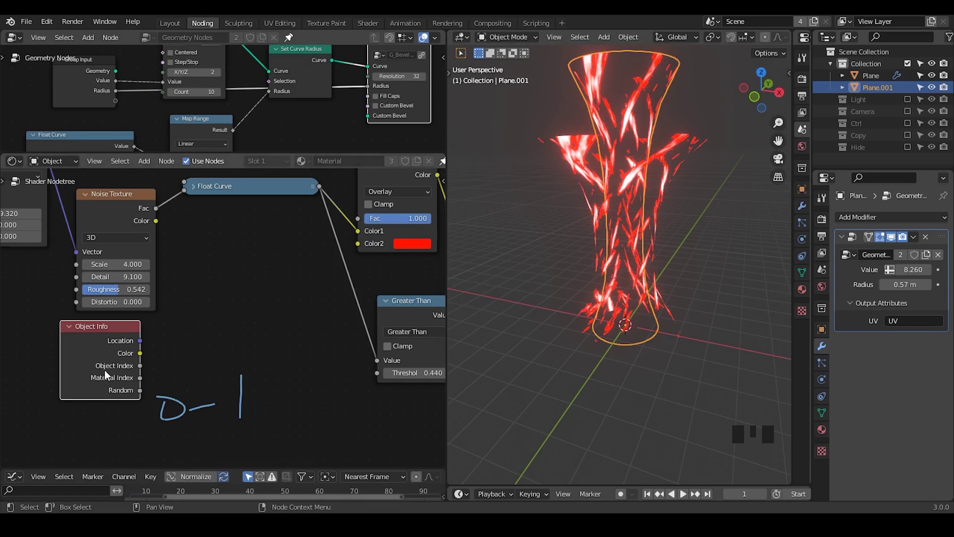
left_click_drag(111, 363, 278, 386)
key("d")
left_click_drag(278, 386, 202, 373)
key("ctrl+a")
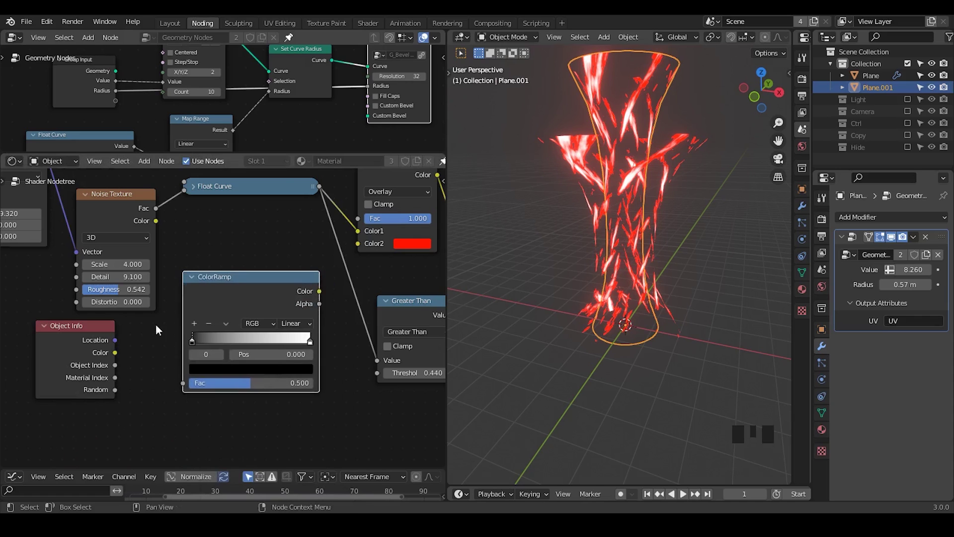
left_click_drag(167, 381, 123, 395)
- Set the ramp's first stop orange-red and its second stop magenta
left_click_drag(124, 395, 221, 371)
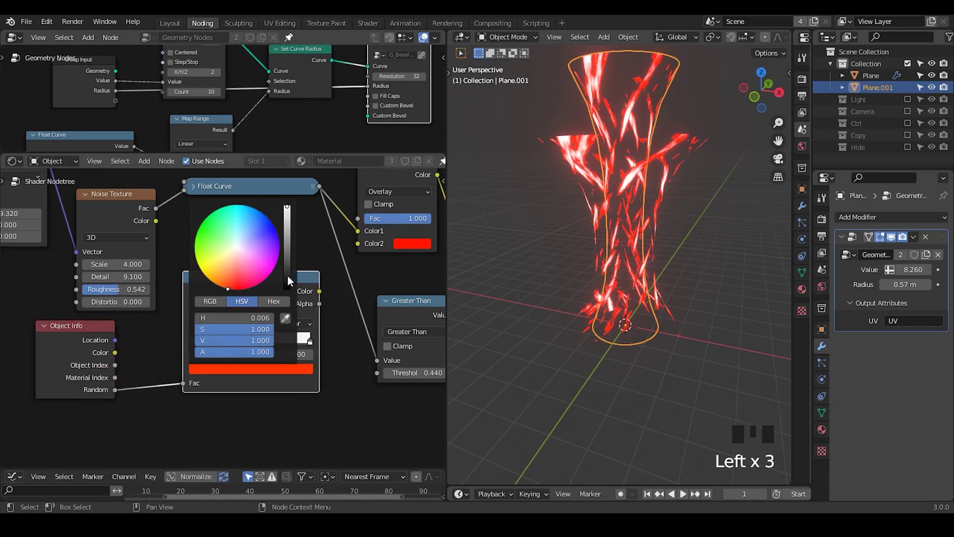
left_click_drag(307, 327, 265, 378)
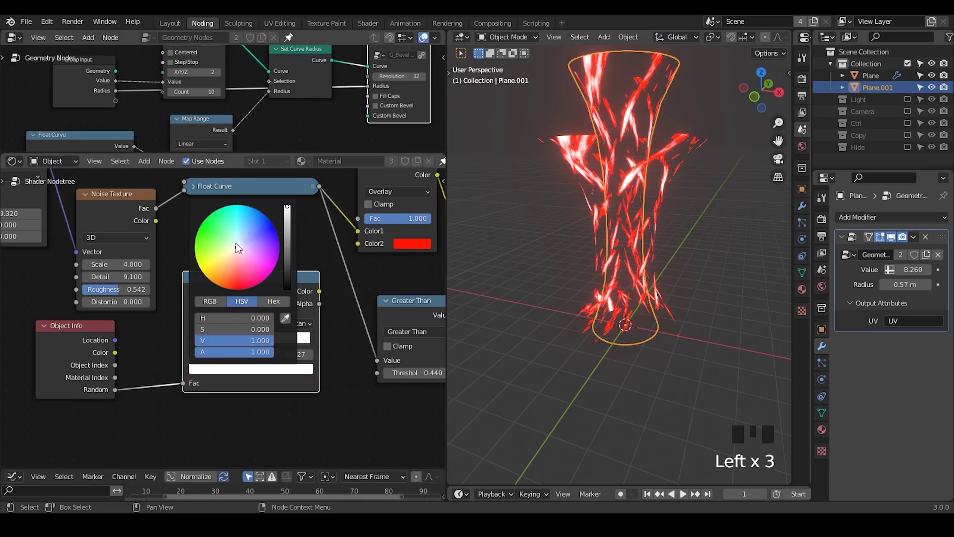
left_click_drag(321, 254, 284, 322)
left_click_drag(284, 322, 585, 168)
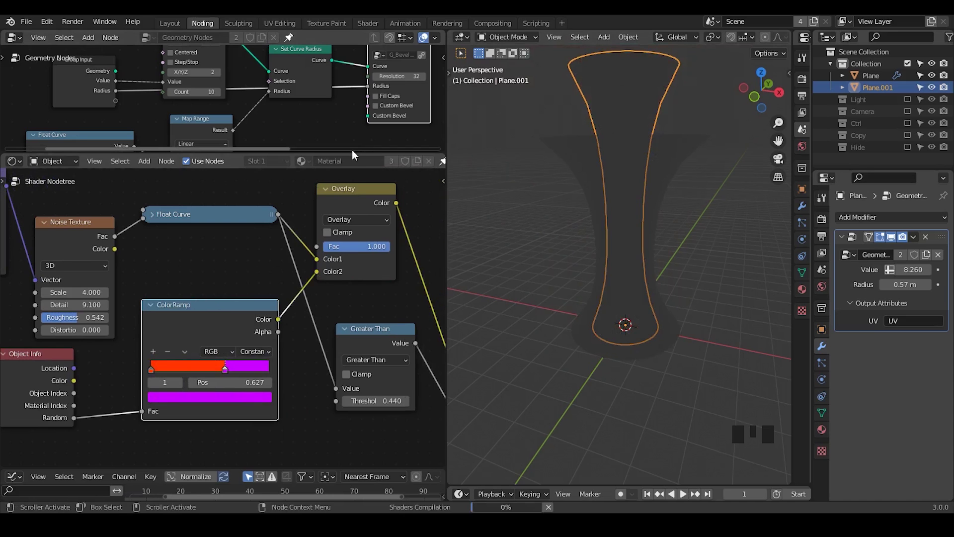
- Feed the ramp colour into the overlay's Color2 and switch the ramp to Constant interpolation
left_click_drag(308, 310, 571, 156)
left_click(570, 156)
left_click(624, 107)
left_click(583, 161)
left_click(647, 152)
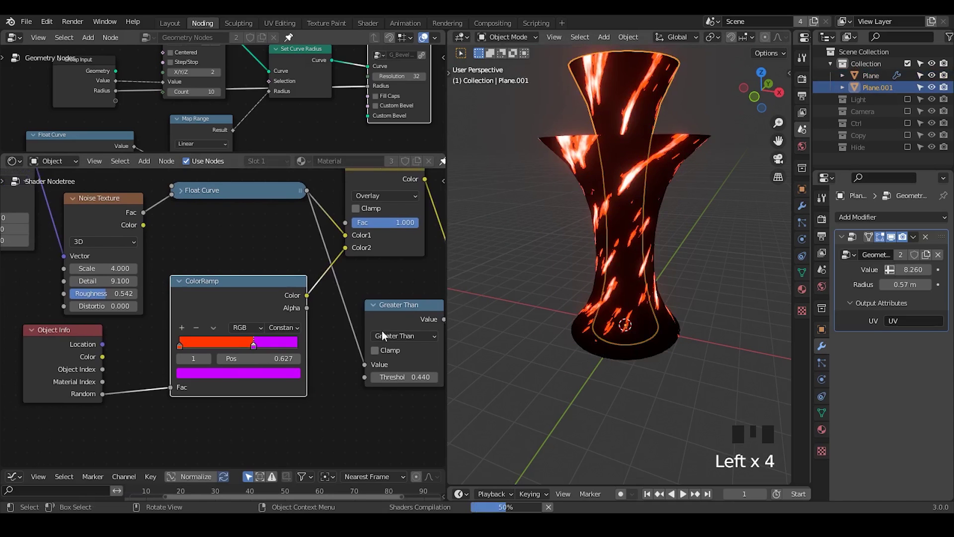
- With the original wide Plane selected, slide the ramp's second stop to position 0.382
left_click_drag(257, 348, 571, 168)
left_click(267, 259)
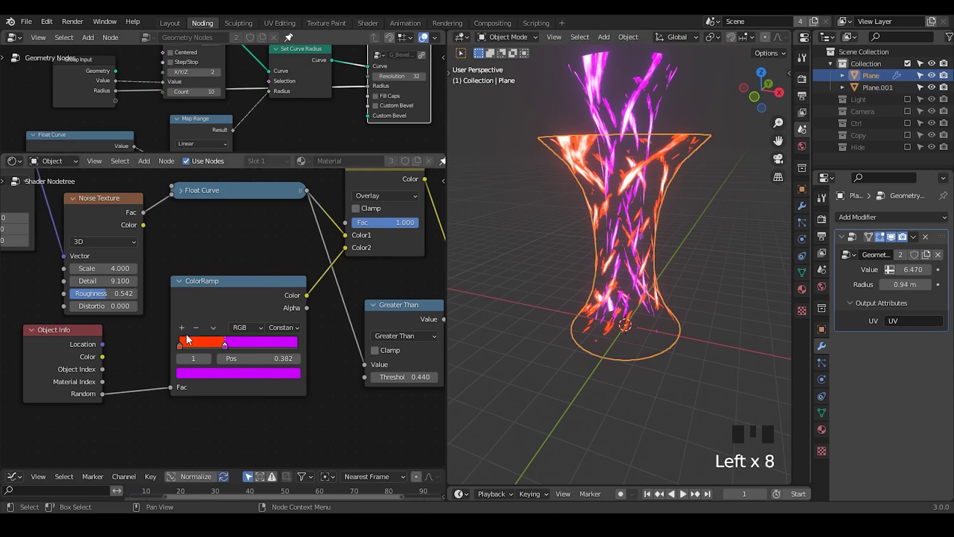
left_click_drag(155, 362, 155, 287)
left_click(155, 288)
left_click_drag(242, 323, 225, 402)
- Add a 4D White Noise Texture and link the Object Info Random value into it
key("ctrl+a")
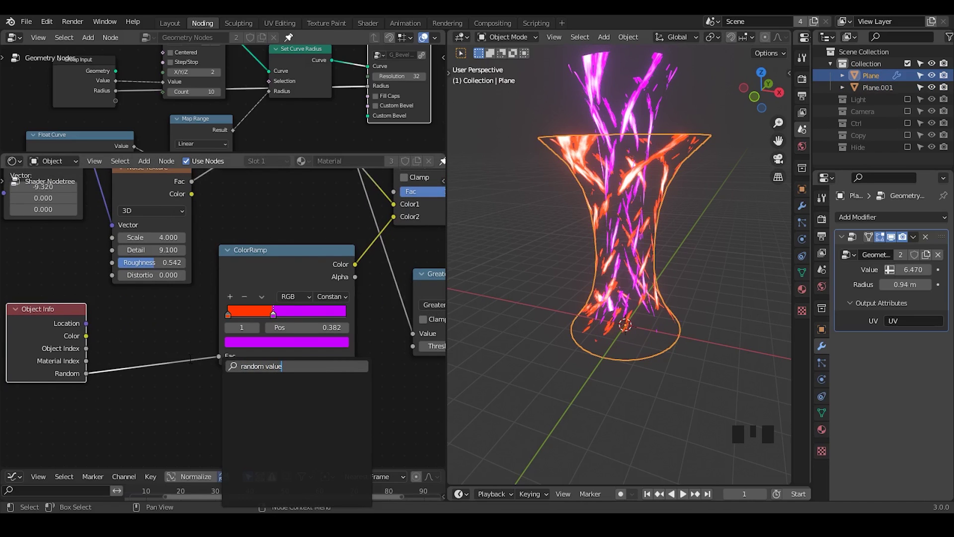
key("ctrl+a")
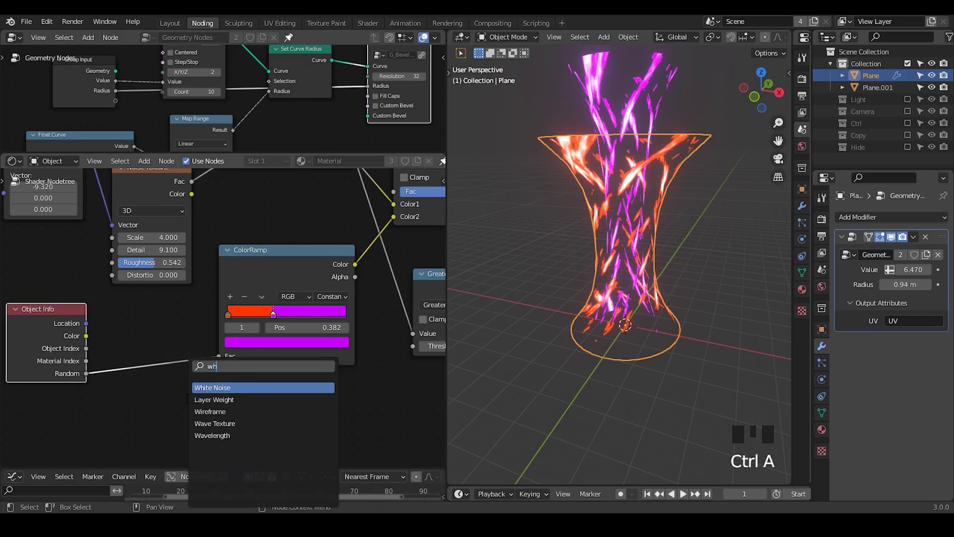
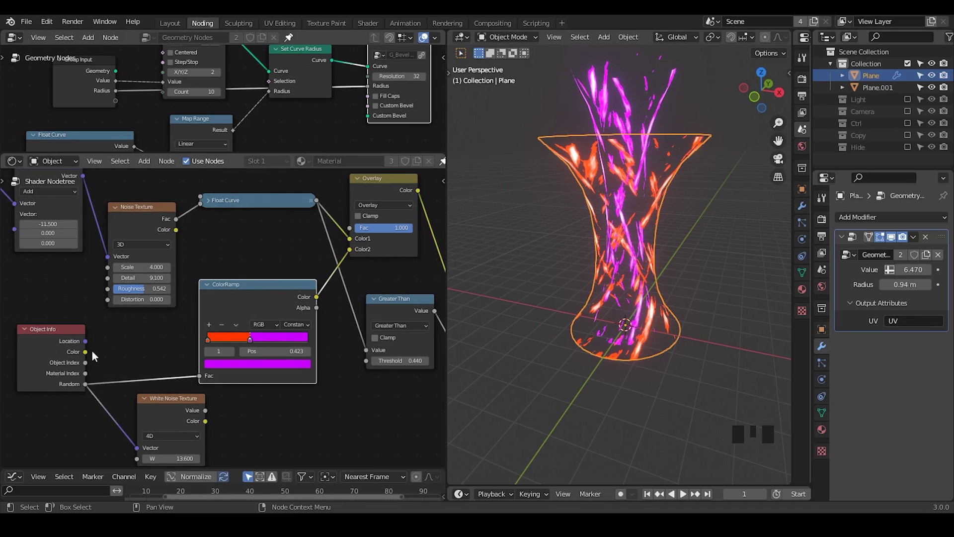
left_click_drag(89, 355, 114, 344)
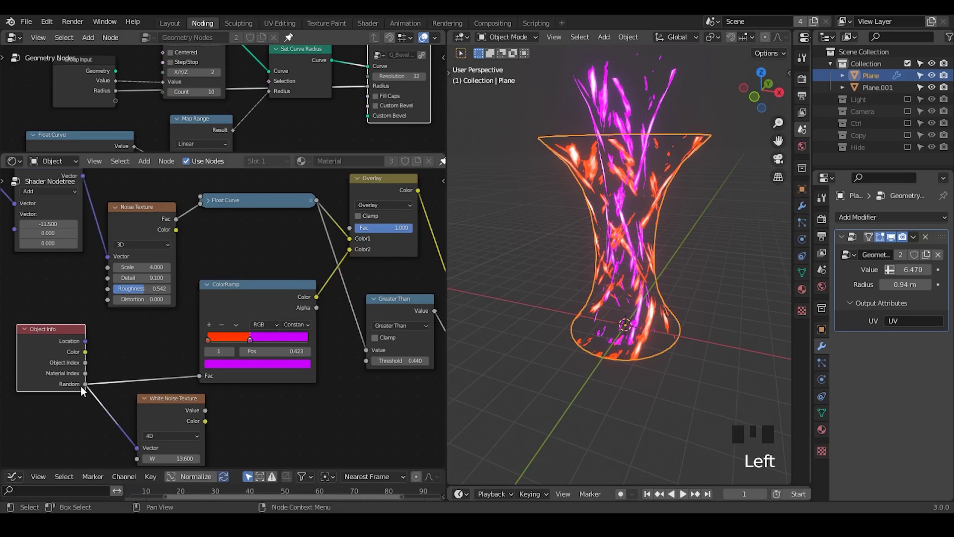
- Duplicate the tube into a scaled-up third layer and feed the object colour into the overlay's Color2
left_click_drag(87, 389, 262, 301)
key("shift+d")
key("s")
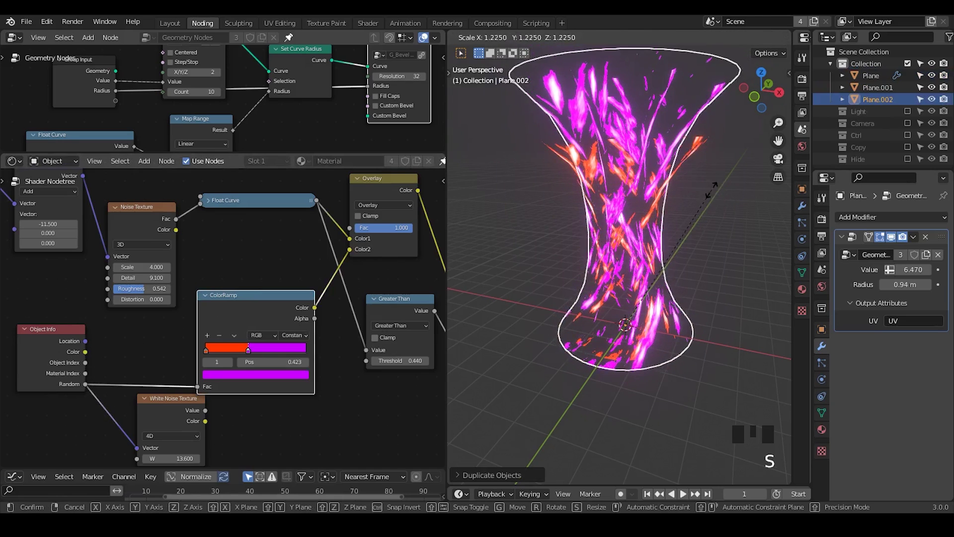
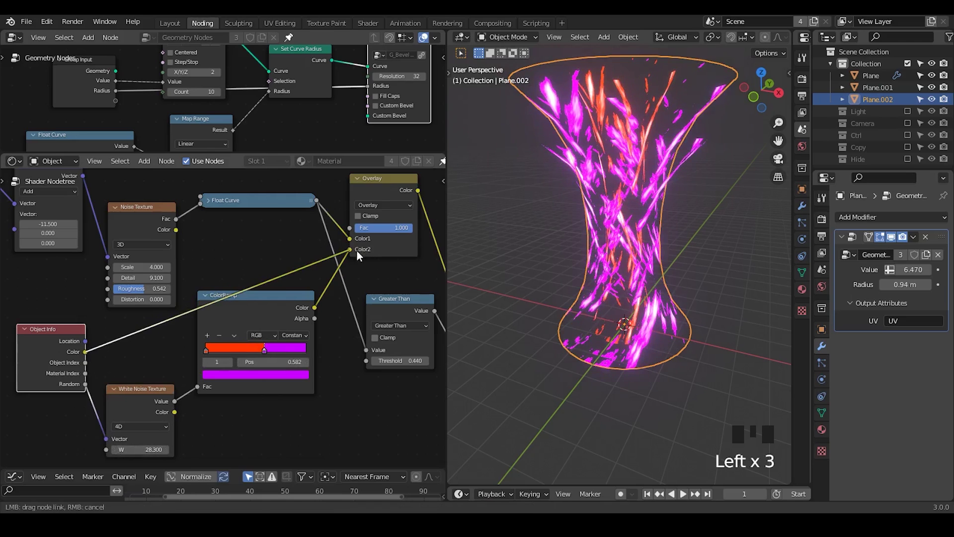
left_click(282, 297)
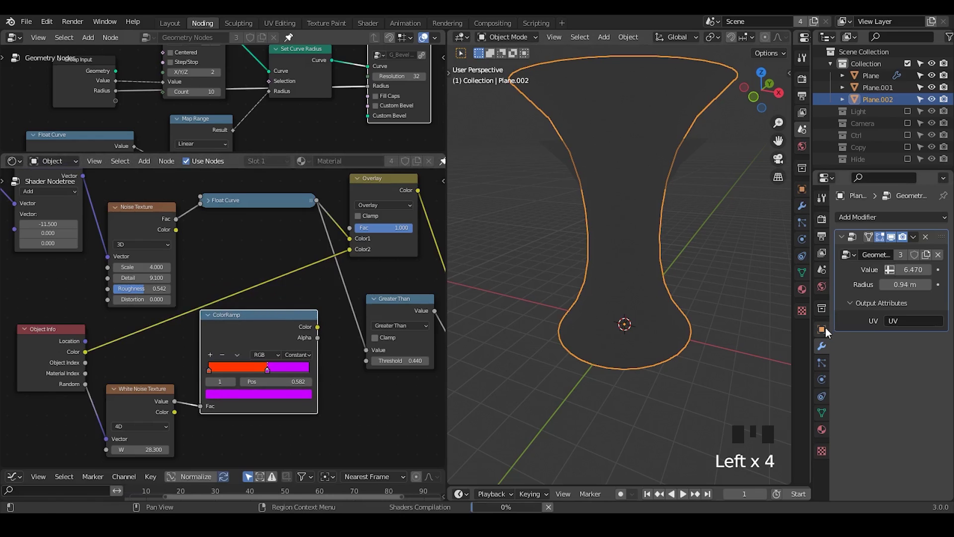
- Set the first tube layer's viewport object colour to orange and check Plane.001's colour
left_click(878, 81)
left_click(818, 321)
left_click(826, 327)
left_click_drag(847, 239, 779, 379)
left_click_drag(865, 337, 909, 447)
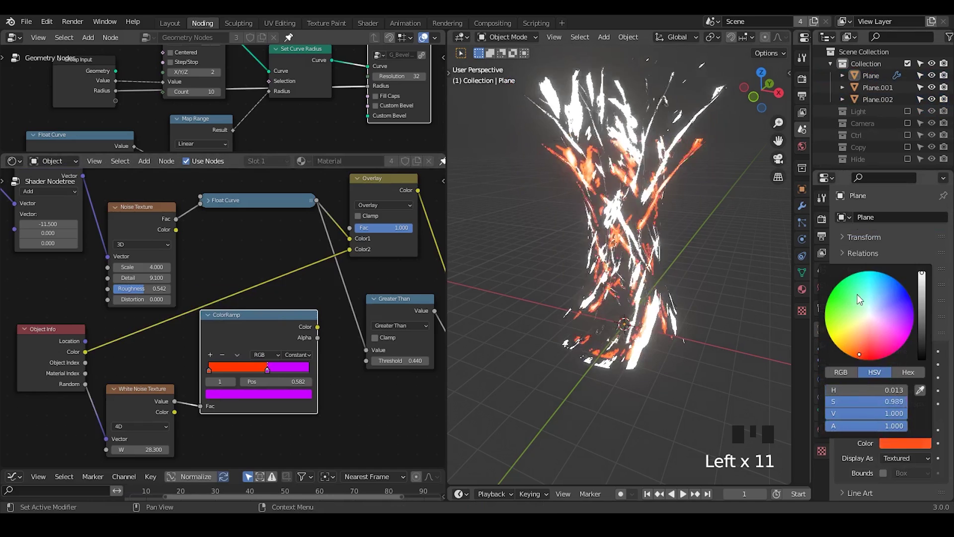
left_click(872, 92)
left_click(914, 446)
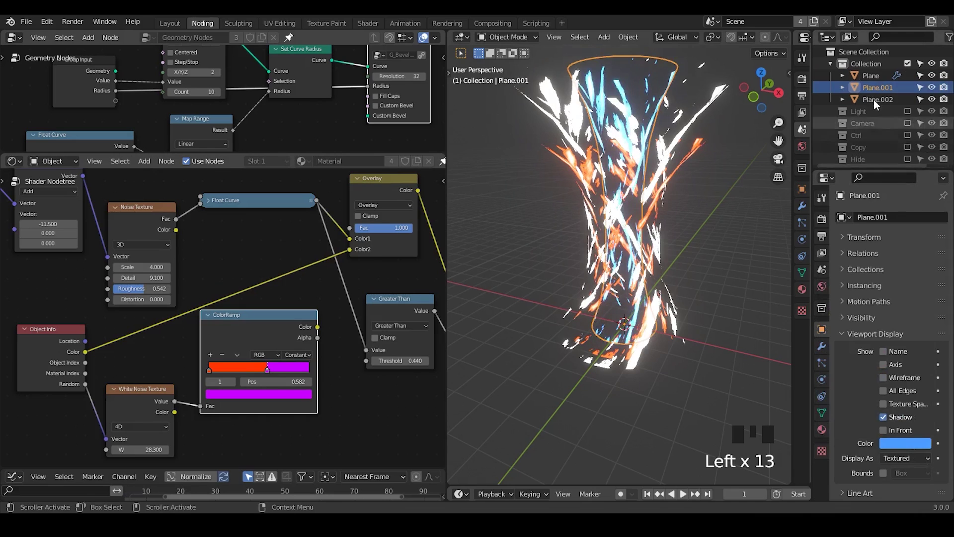
- Give the third layer Plane.002 a magenta viewport object colour
left_click(877, 99)
left_click(905, 446)
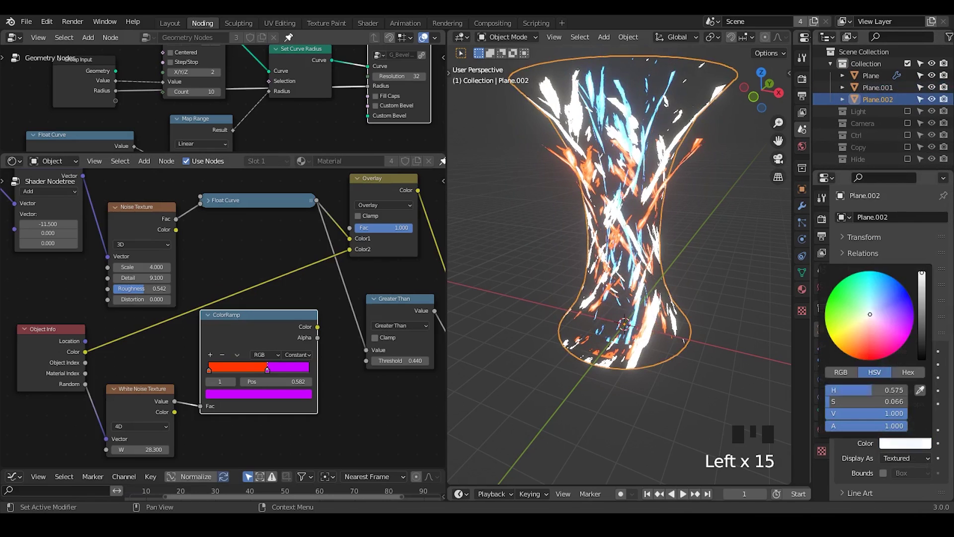
left_click_drag(675, 325, 241, 332)
left_click_drag(241, 332, 313, 306)
left_click_drag(314, 306, 389, 224)
key("ctrl+shift+alt+q")
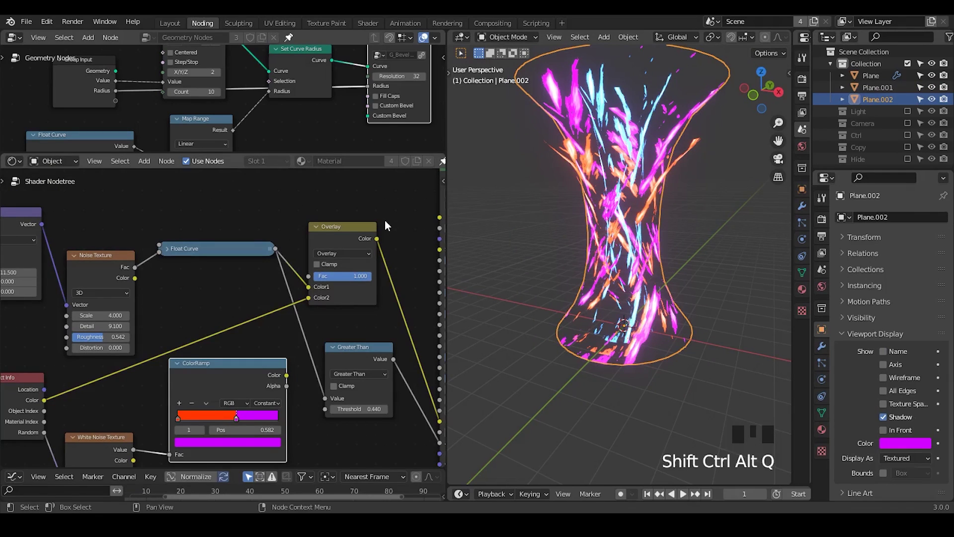
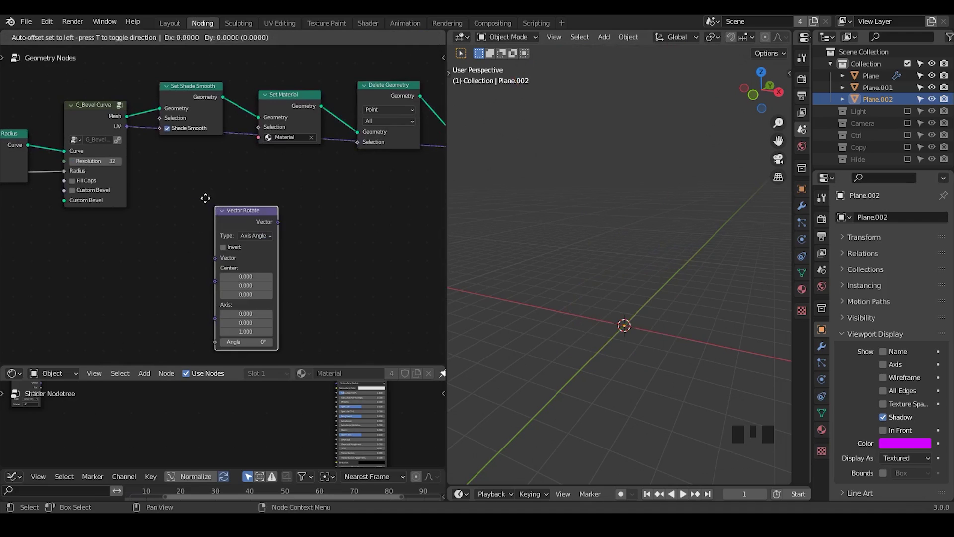
- Build the UV chain through Vector Rotate, Vector Math Multiply and Vector Math Add nodes
key("ctrl+a")
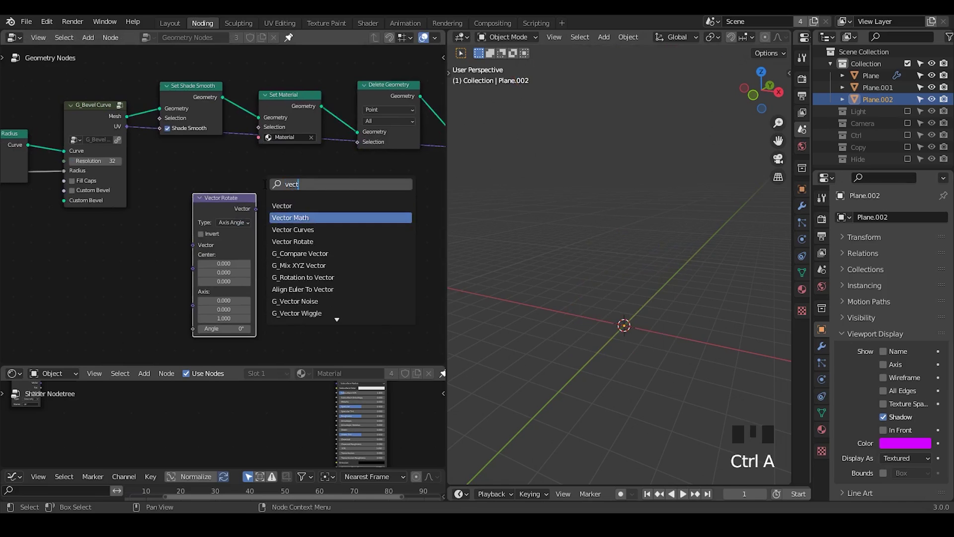
key("shift+d")
left_click(233, 205)
left_click_drag(294, 216, 353, 242)
left_click_drag(132, 157, 223, 258)
left_click_drag(223, 259, 162, 203)
left_click_drag(156, 196, 352, 177)
left_click(352, 177)
middle_click(357, 203)
left_click(326, 175)
- Add a Noise Texture fed by the vector chain, wiring its Fac to Delete Geometry's Selection and the group output
key("ctrl+a")
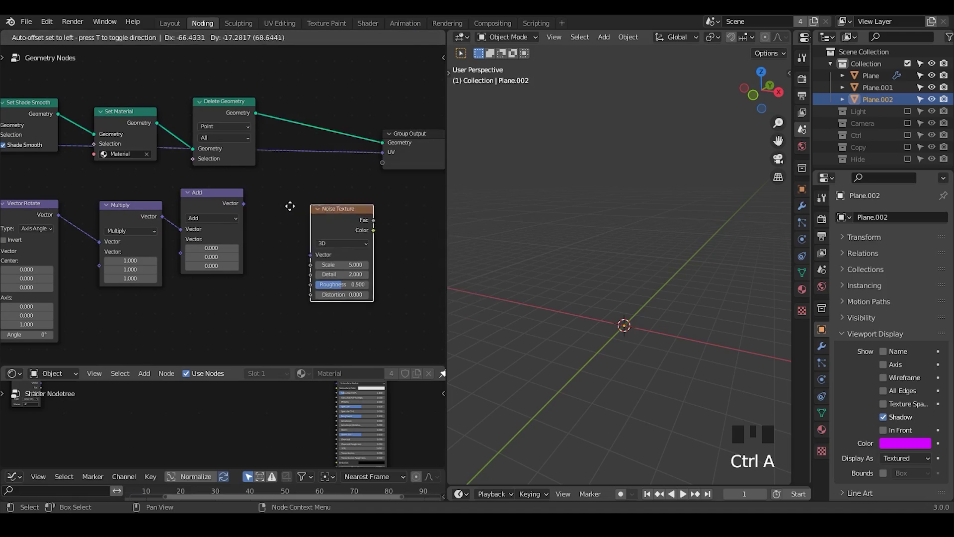
left_click_drag(243, 223, 386, 158)
left_click_drag(386, 157, 337, 185)
left_click_drag(338, 185, 360, 160)
left_click(361, 160)
key("ctrl+a")
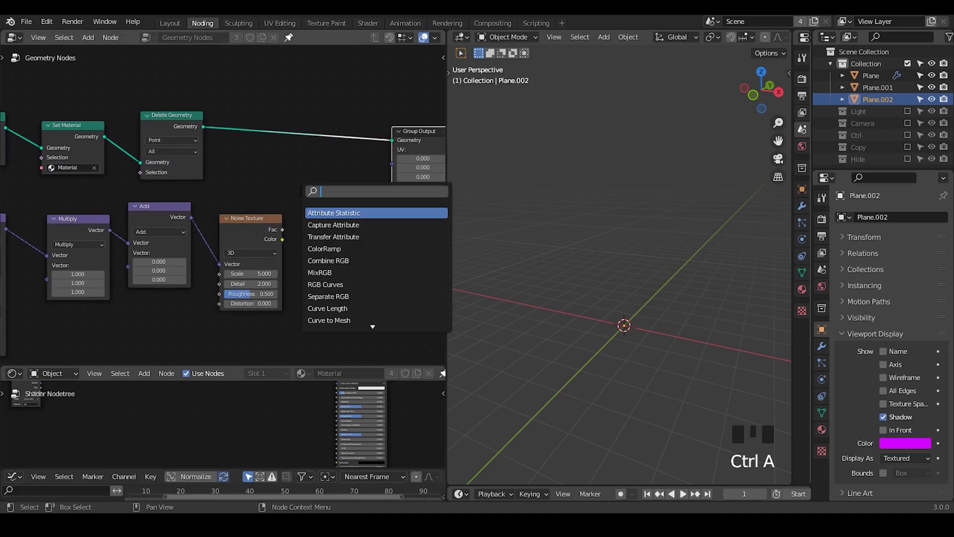
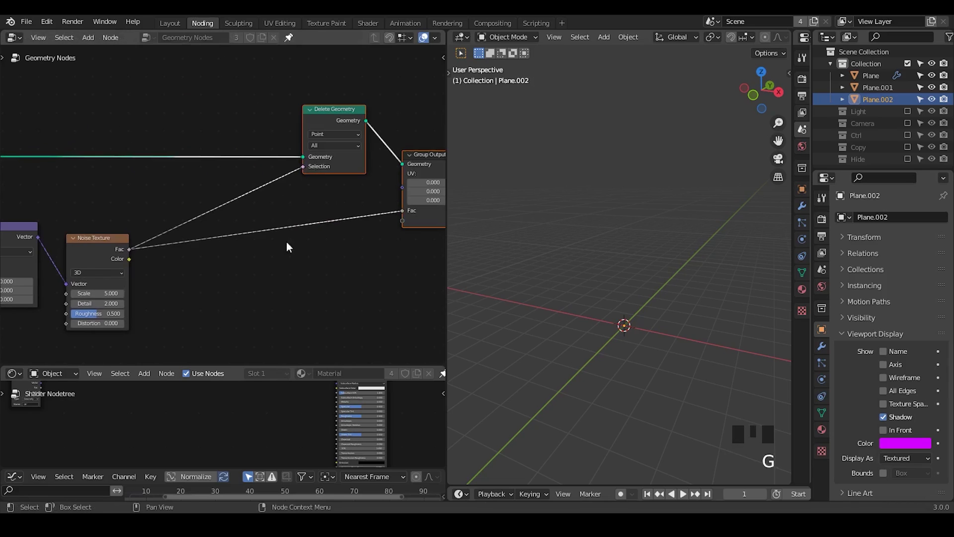
- Insert a Greater Than compare at 0.55 between the noise Fac and Delete Geometry's Selection
left_click(249, 246)
key("ctrl+a")
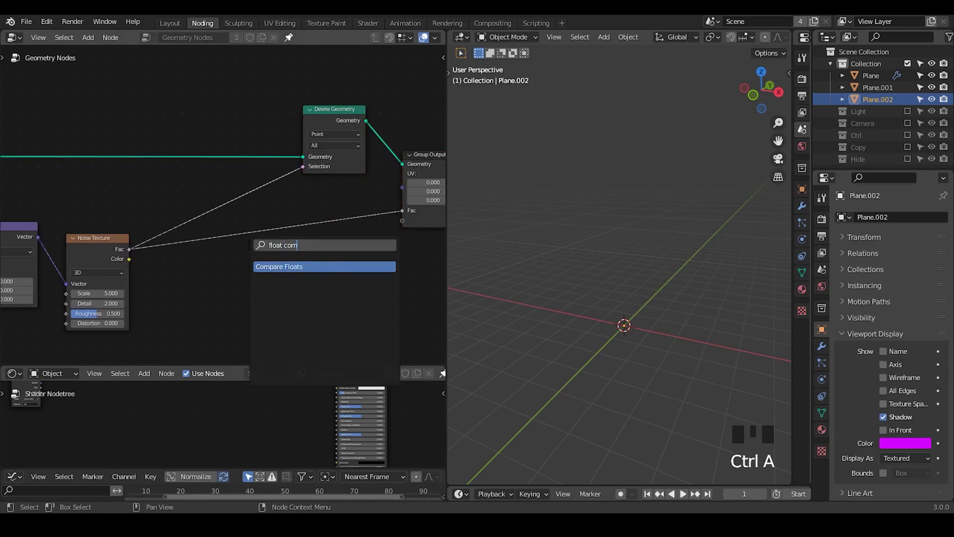
left_click_drag(196, 229, 875, 94)
left_click(875, 95)
key("x")
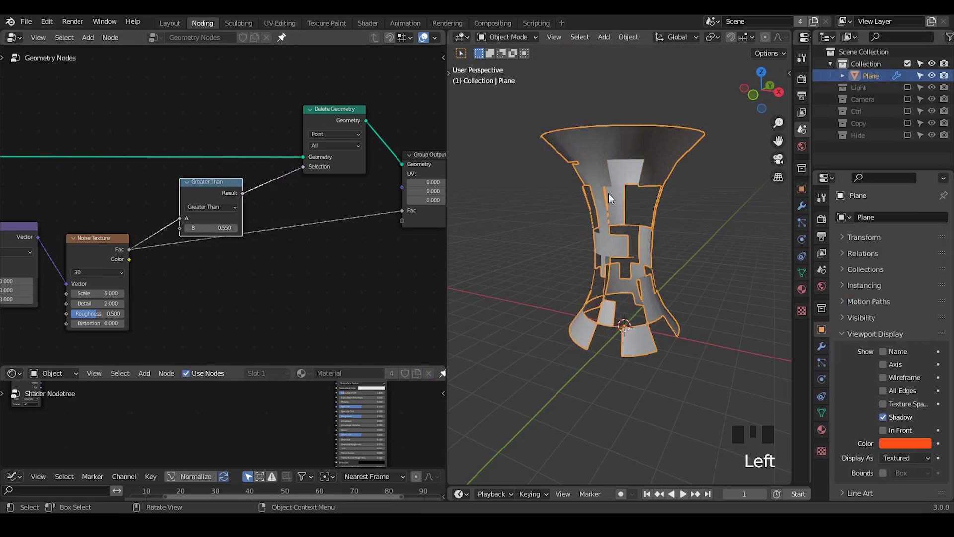
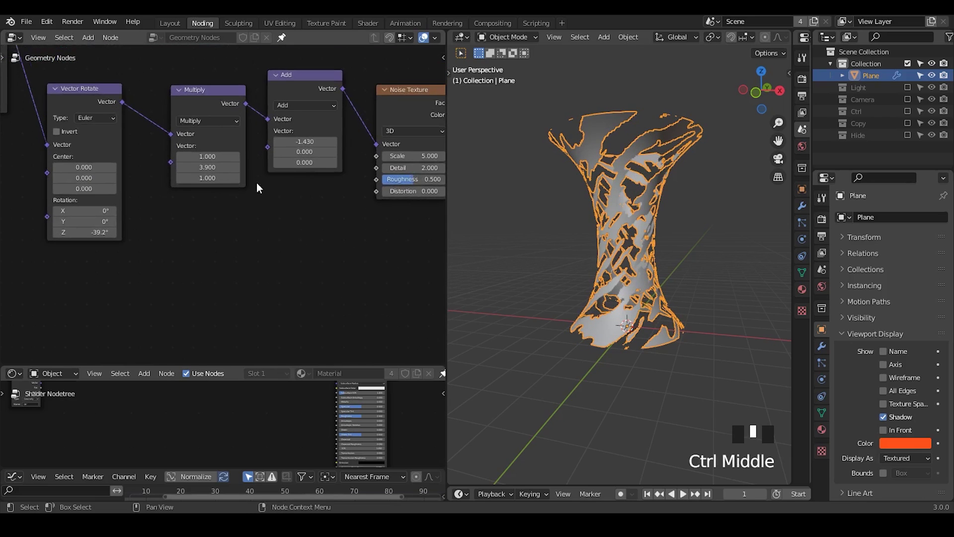
- Drive the Add node's X offset from a Time Info frame output through Combine XYZ at factor -25
key("ctrl+a")
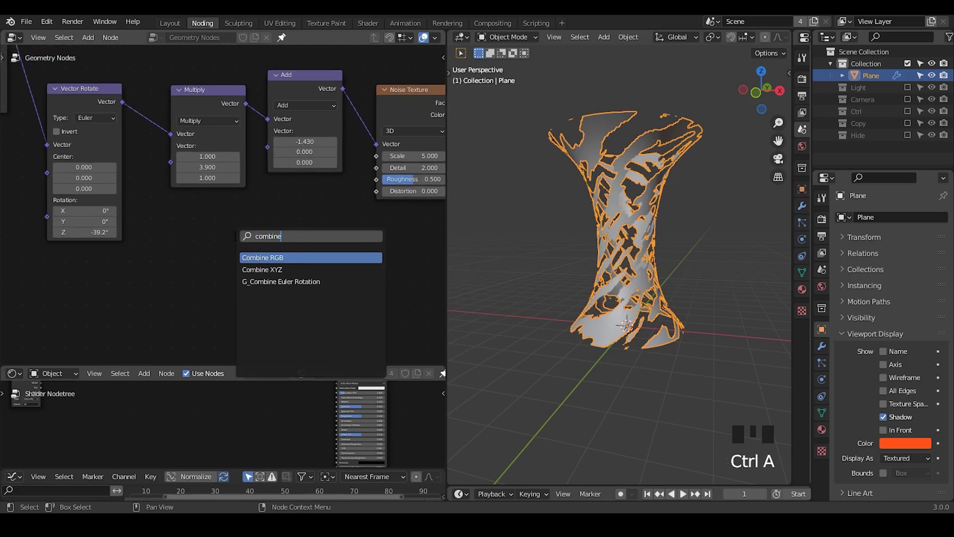
left_click_drag(248, 234, 181, 279)
key("ctrl+a")
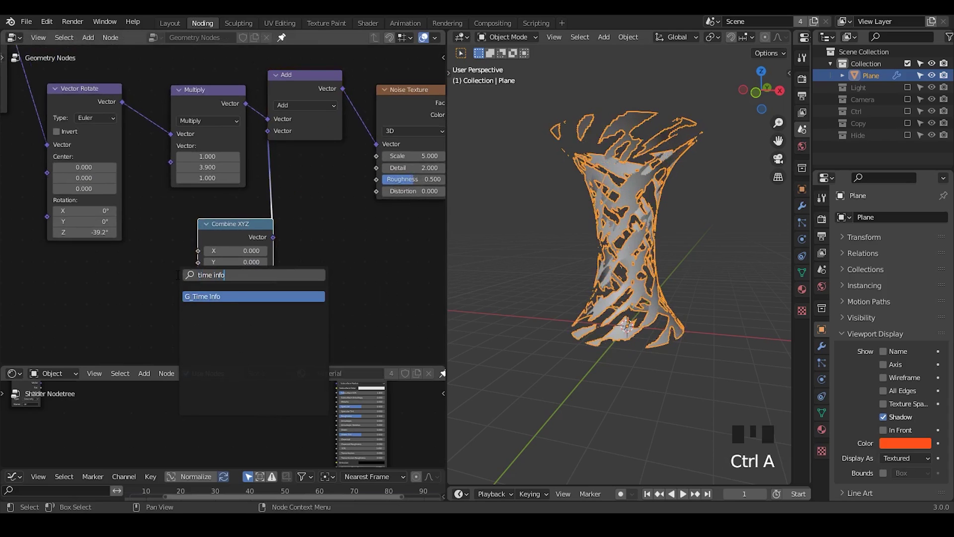
left_click_drag(151, 275, 691, 455)
left_click(691, 456)
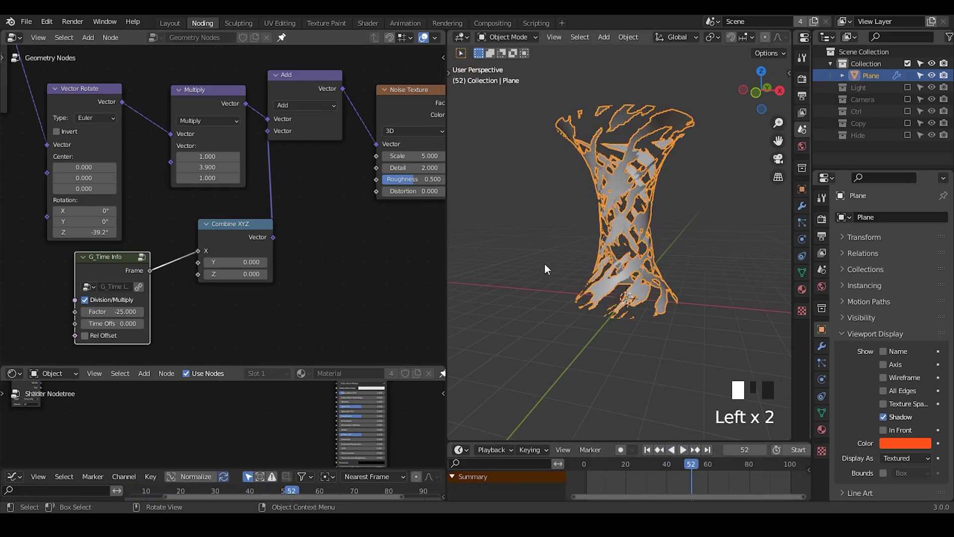
left_click_drag(403, 231, 656, 205)
scroll("down", 3)
- Add a Smooth modifier after Geometry Nodes with factor 1.0 and one repeat
left_click(827, 351)
scroll("up", 3)
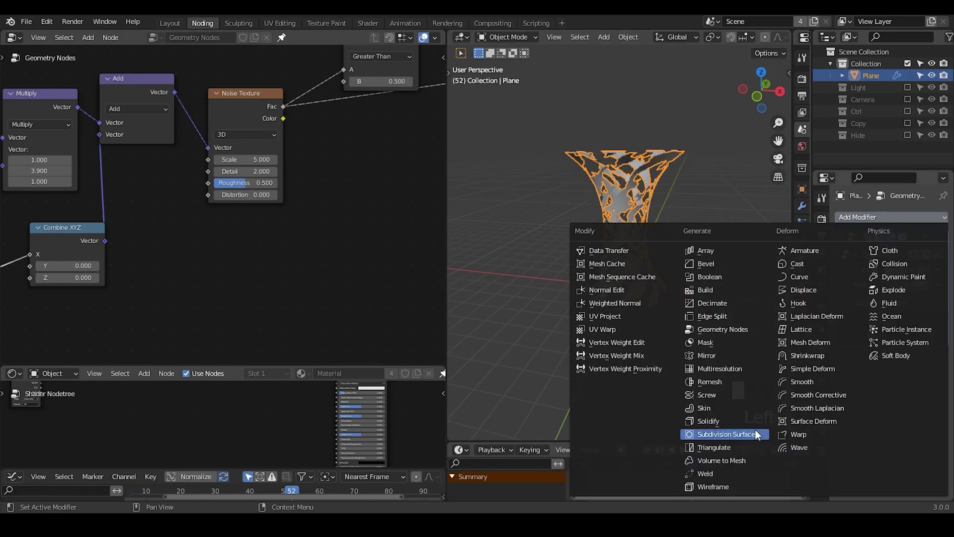
left_click_drag(720, 315, 654, 356)
left_click_drag(654, 356, 908, 393)
left_click(908, 393)
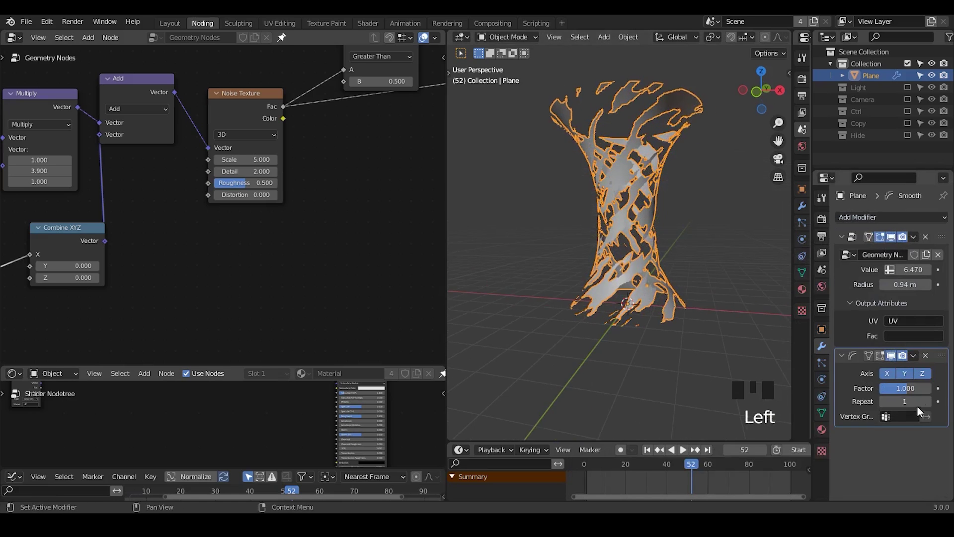
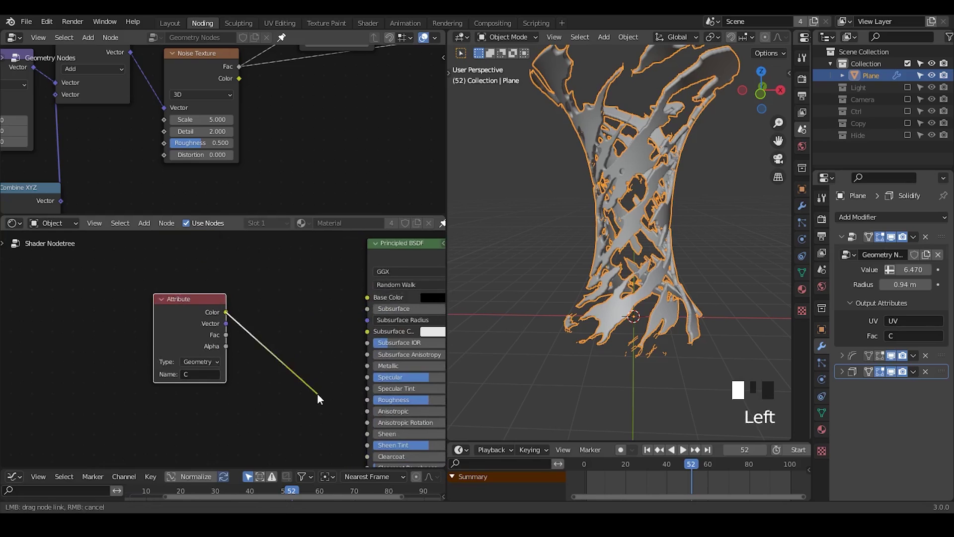
- Link the attribute C colour into the Principled BSDF Emission and raise Emission Strength so the tube glows
left_click_drag(323, 399, 146, 248)
left_click(146, 248)
key("g")
left_click_drag(263, 349, 611, 202)
key("z")
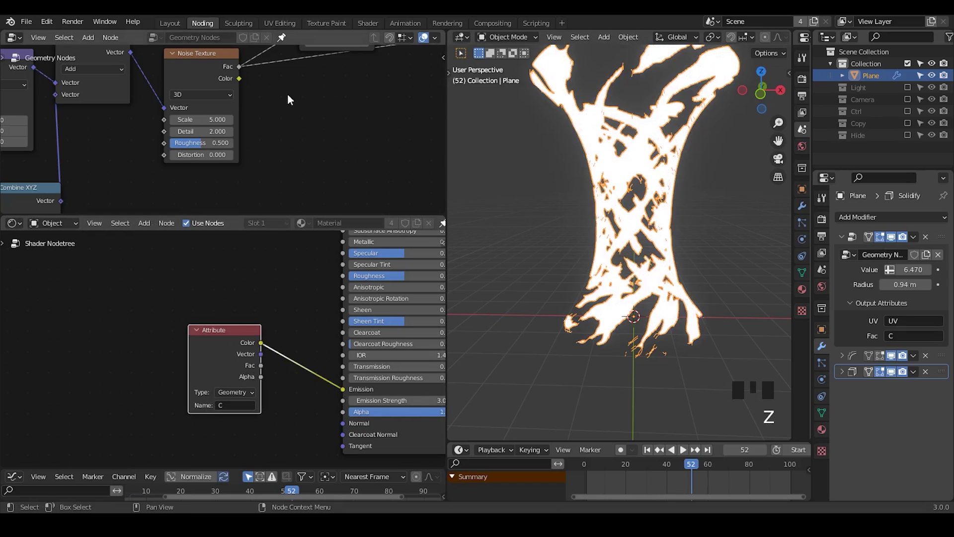
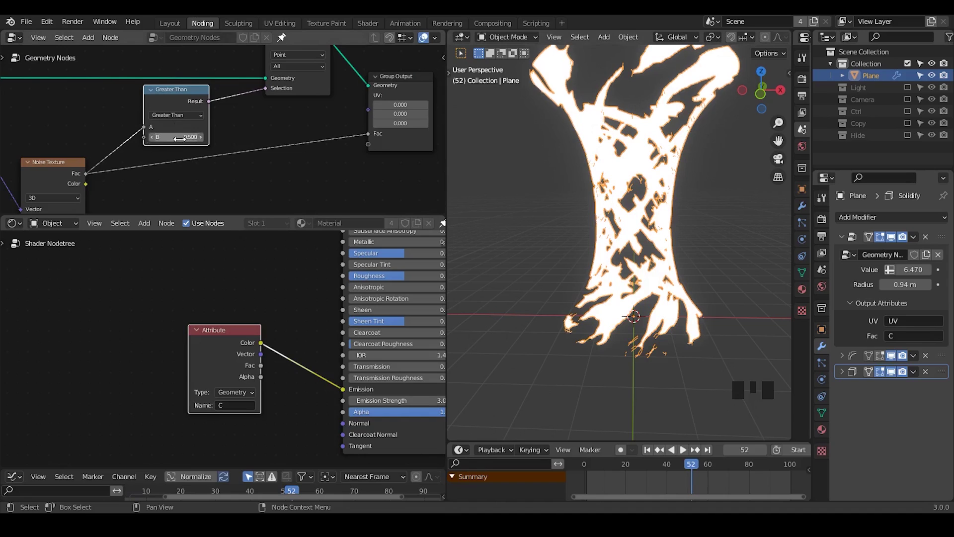
- Switch the Compare node to Less Than and start adding a colour mix node in the shader
left_click_drag(182, 121, 180, 129)
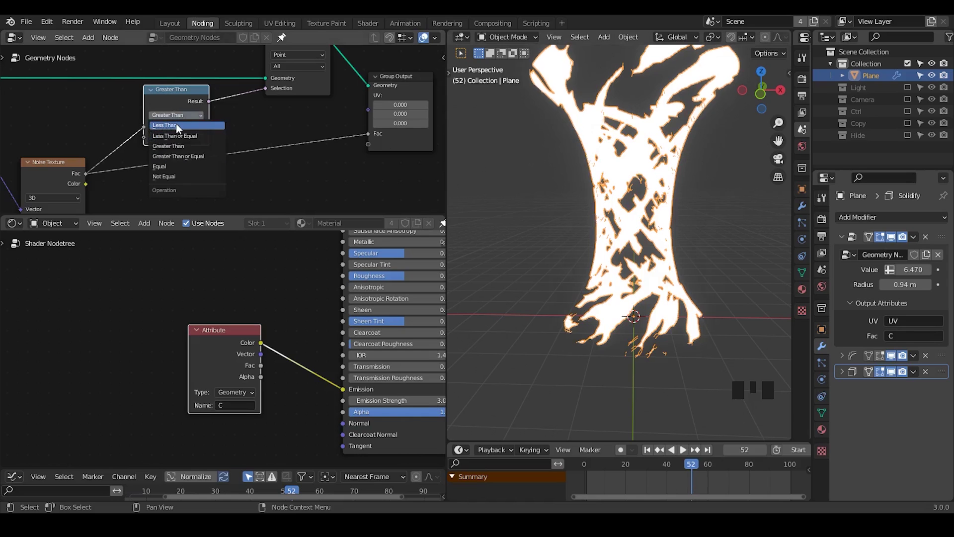
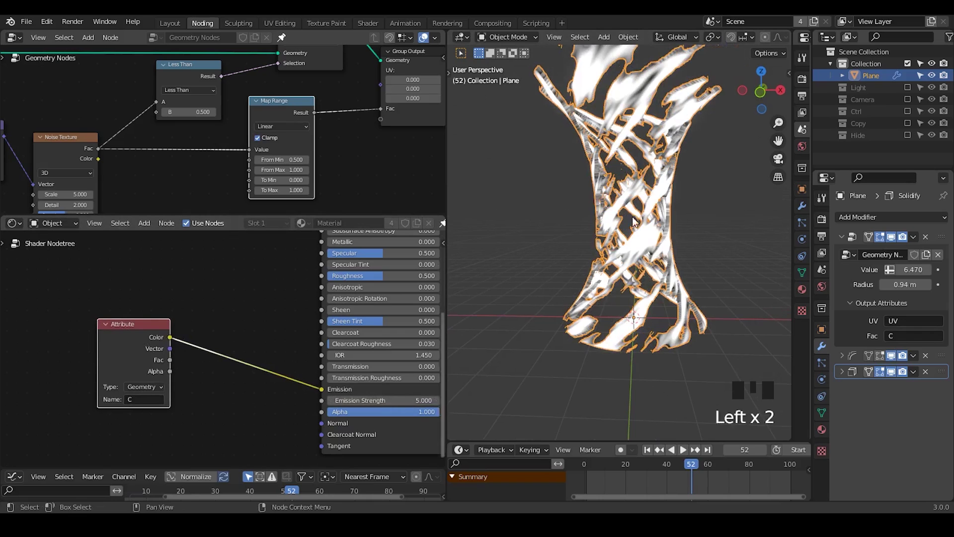
middle_click(609, 265)
key("ctrl+a")
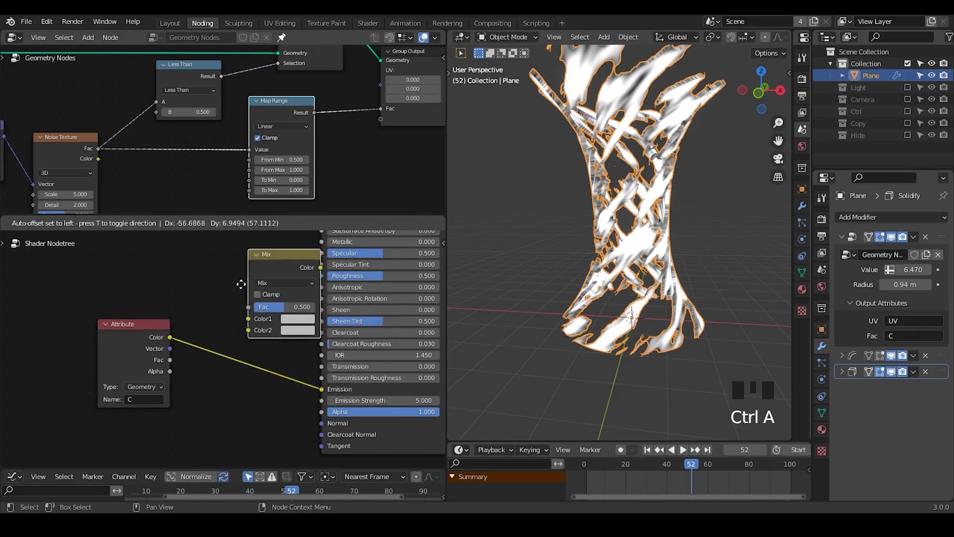
- Wire the mix node before the Emission and make its second colour a deep red
left_click_drag(258, 283, 262, 380)
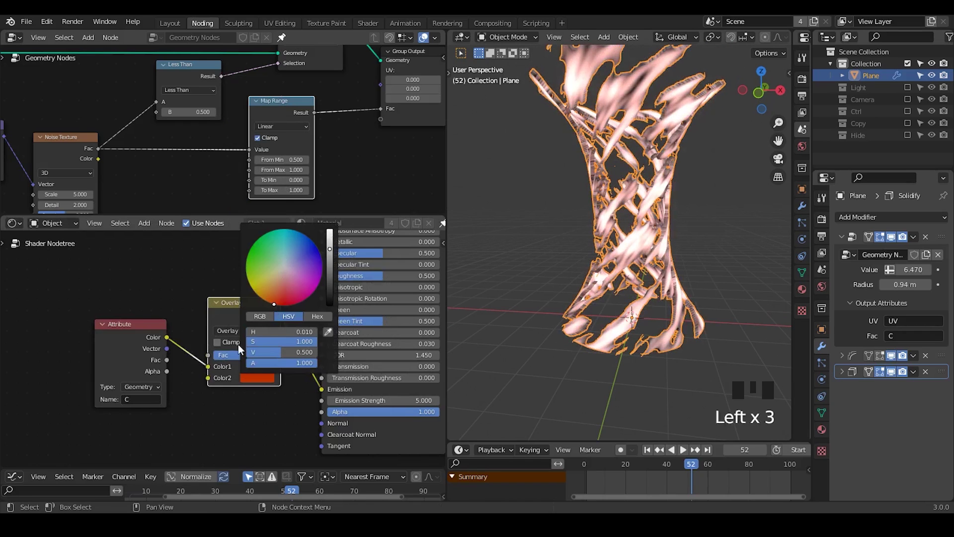
left_click(234, 361)
left_click_drag(124, 399, 174, 312)
left_click(174, 312)
- Feed an Object Info colour into the mix and play the tornado animation
key("ctrl+a")
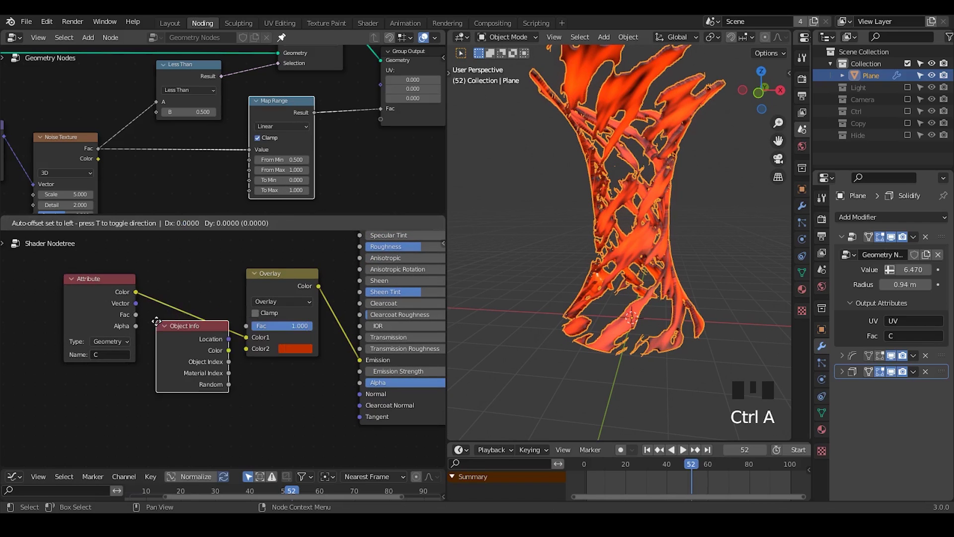
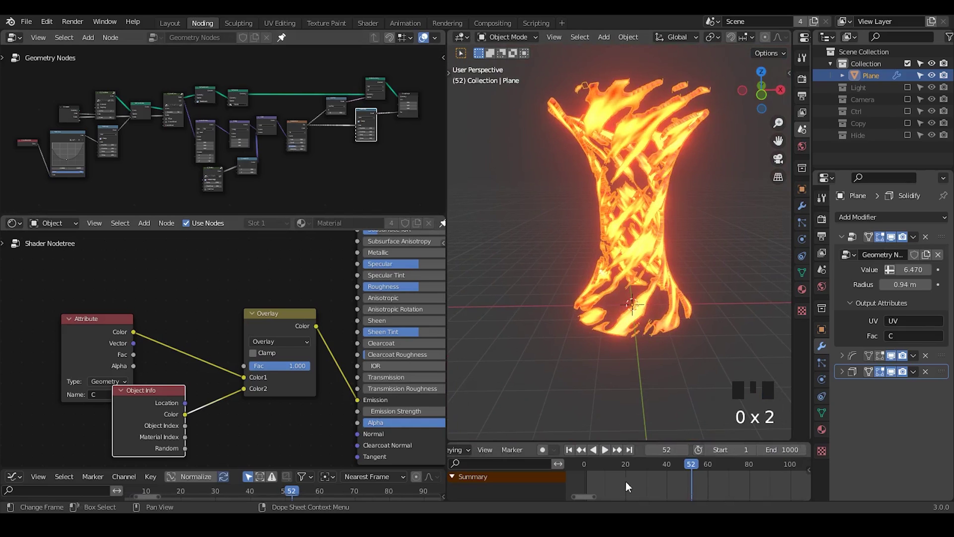
left_click(610, 452)
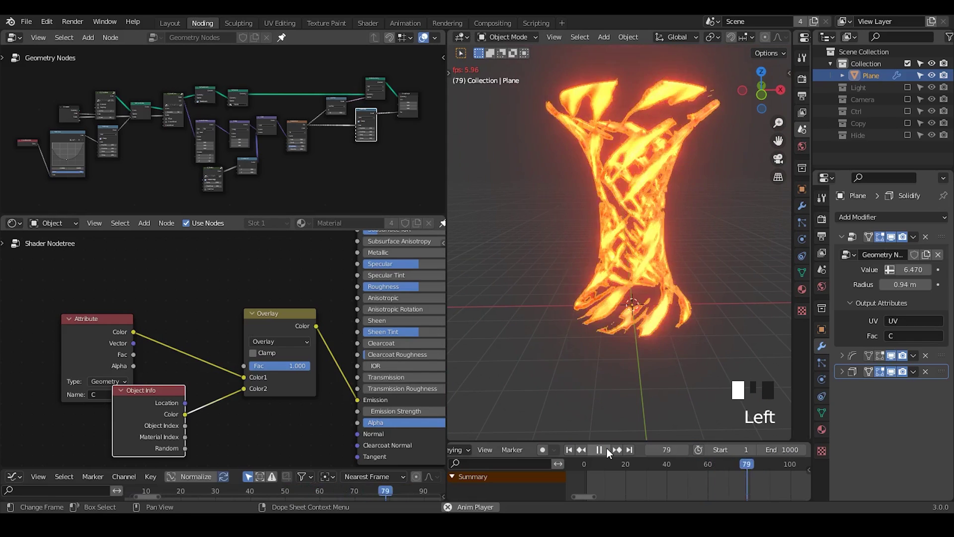